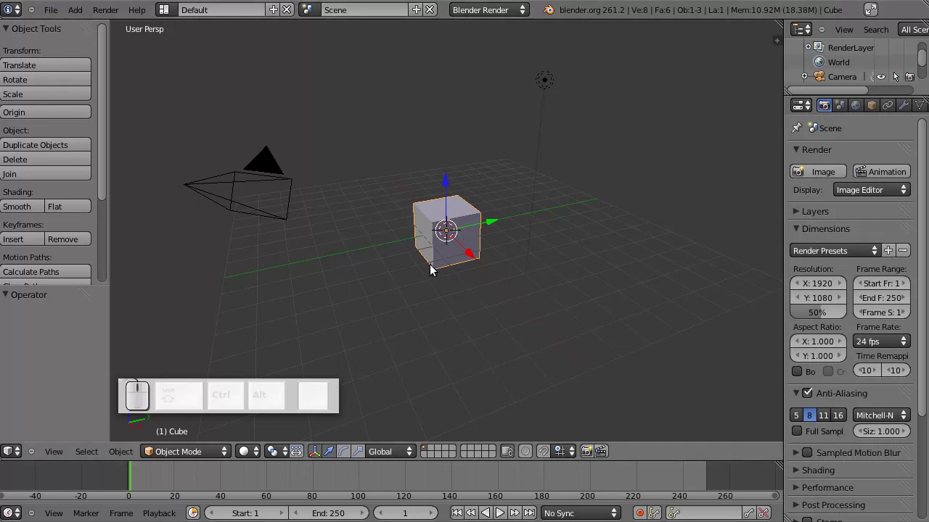
Step: Delete the default cube and add a plane at the scene centre
{"action": "key", "text": "Delete"}
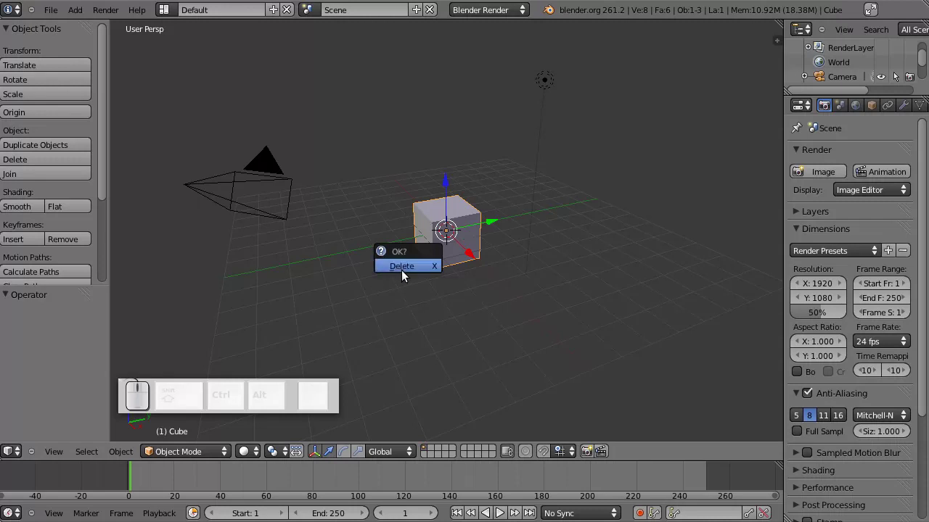
{"action": "left_click", "coordinate": [407, 271]}
{"action": "left_click", "coordinate": [89, 9]}
{"action": "left_click", "coordinate": [160, 24]}
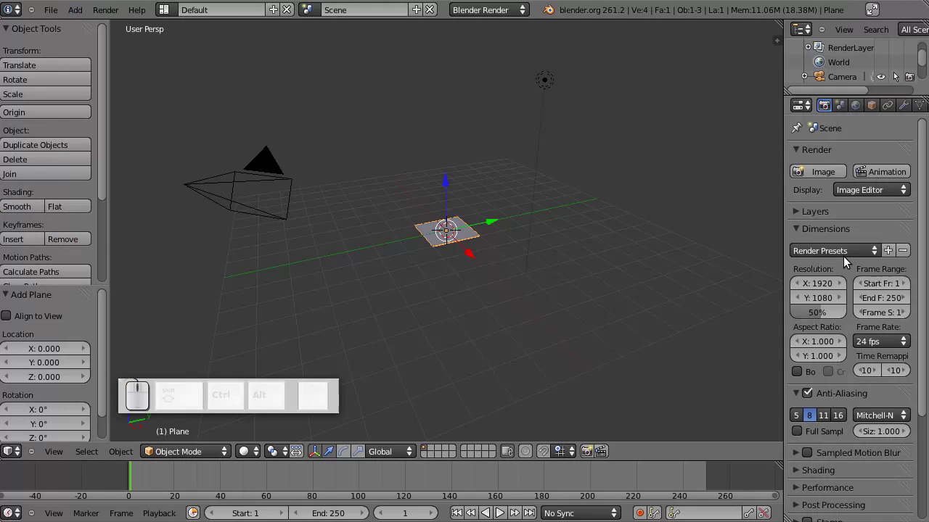
Step: Give the plane a new material and show its texture slots
{"action": "left_click", "coordinate": [446, 227]}
{"action": "left_click", "coordinate": [858, 115]}
{"action": "left_click", "coordinate": [797, 200]}
{"action": "left_click", "coordinate": [870, 104]}
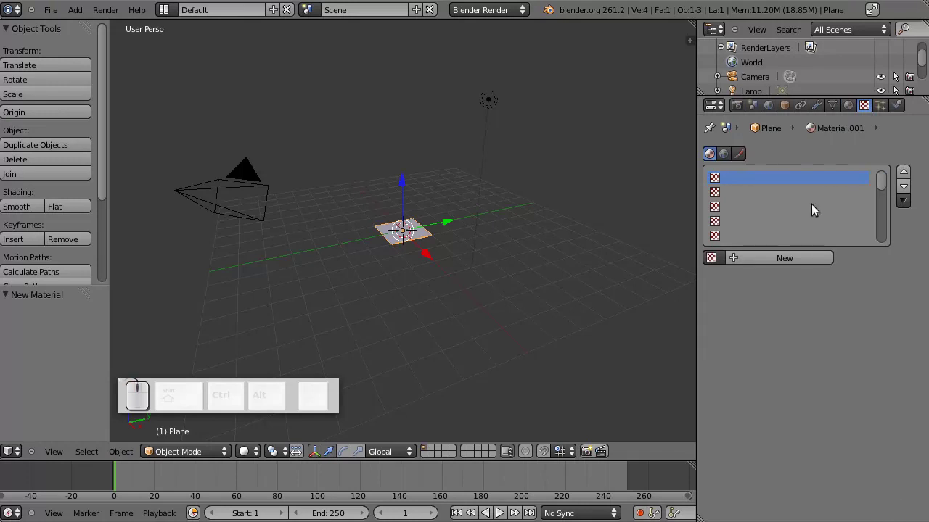
Step: Add a new texture previewed flat on both texture and material, typed Image or Movie instead of Clouds
{"action": "left_click", "coordinate": [782, 261]}
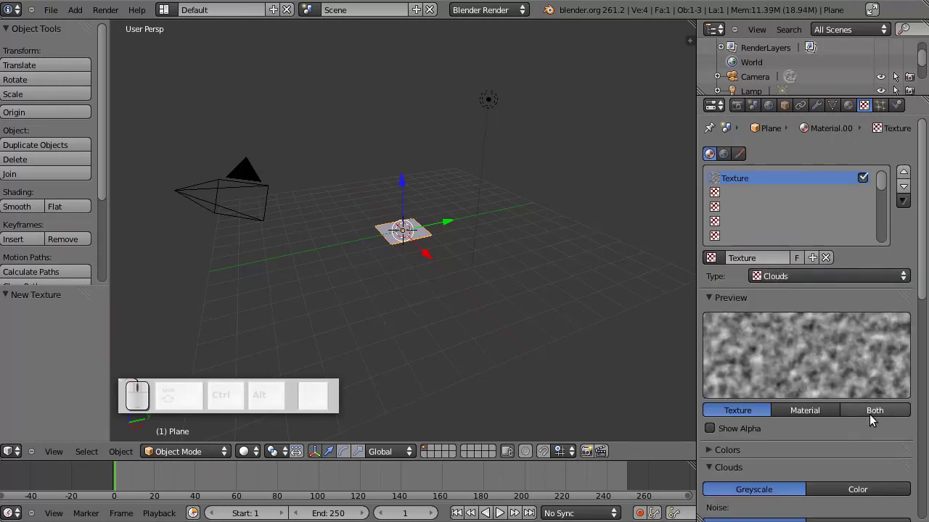
{"action": "scroll", "scroll_direction": "down", "scroll_amount": 3}
{"action": "left_click", "coordinate": [890, 360]}
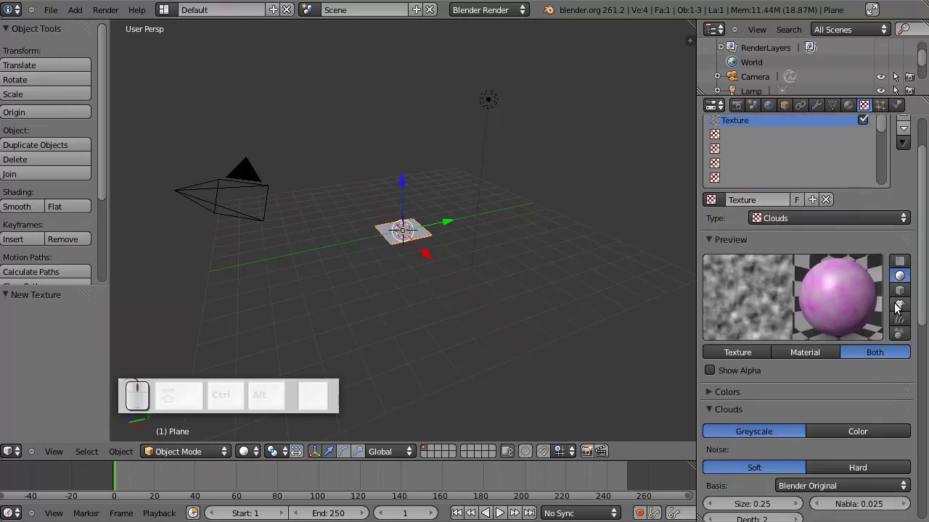
{"action": "left_click", "coordinate": [902, 255]}
{"action": "scroll", "scroll_direction": "down", "scroll_amount": 3}
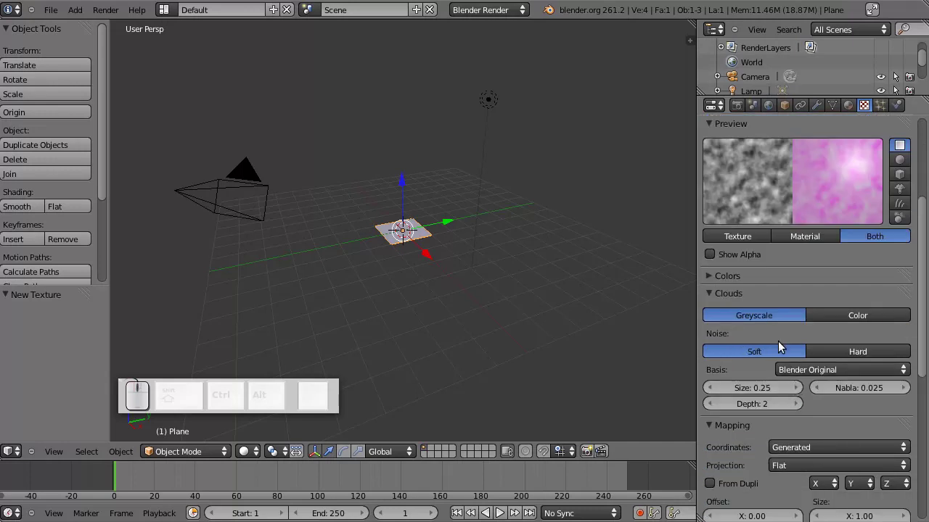
{"action": "scroll", "scroll_direction": "down", "scroll_amount": 3}
{"action": "scroll", "scroll_direction": "up", "scroll_amount": 3}
{"action": "scroll", "scroll_direction": "up", "scroll_amount": 3}
{"action": "left_click", "coordinate": [861, 214]}
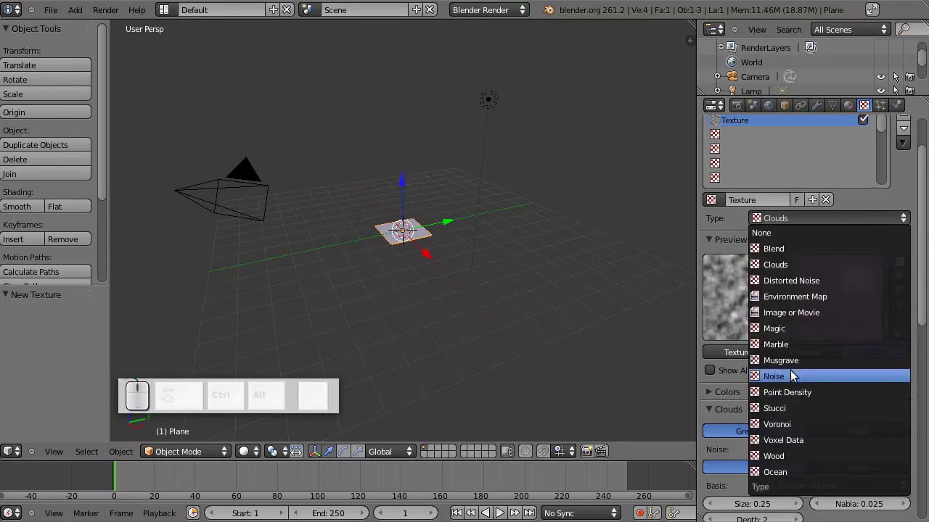
{"action": "left_click", "coordinate": [799, 311]}
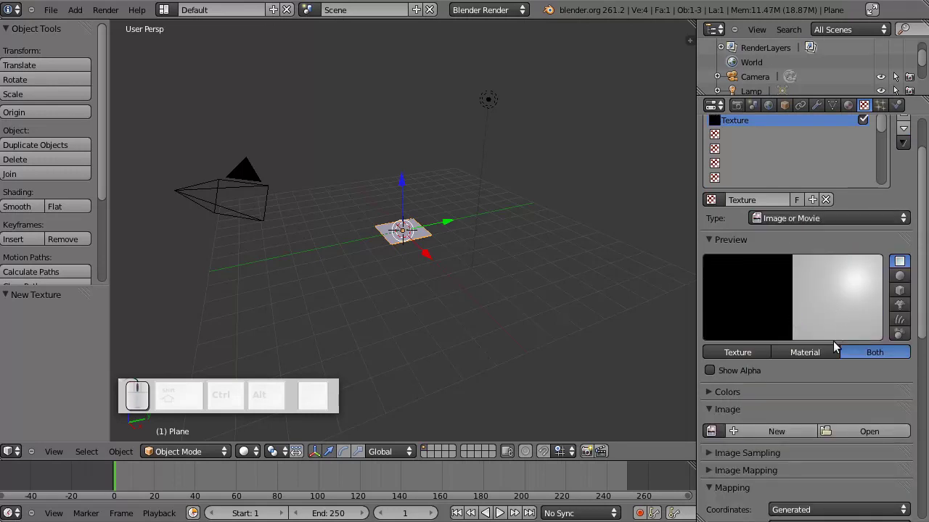
Step: Load smile-1613.jpg from the Video folder as the texture's image
{"action": "left_click", "coordinate": [854, 434]}
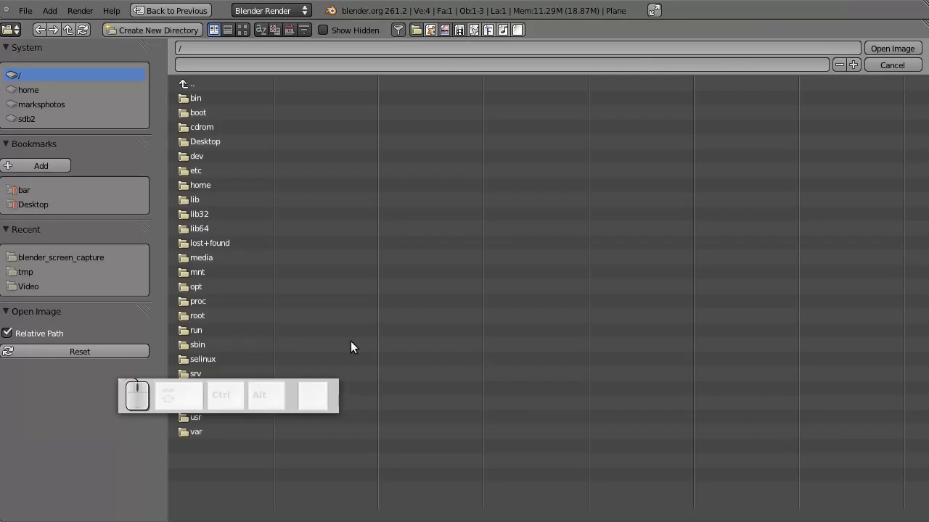
{"action": "left_click", "coordinate": [39, 290]}
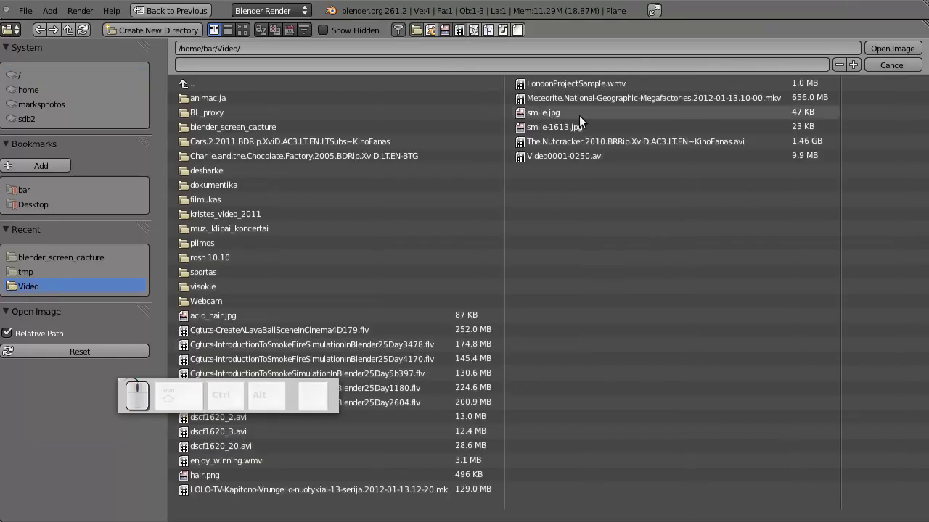
{"action": "left_click", "coordinate": [555, 130]}
{"action": "left_click", "coordinate": [910, 52]}
{"action": "scroll", "scroll_direction": "down", "scroll_amount": 3}
{"action": "left_click", "coordinate": [711, 381]}
{"action": "scroll", "scroll_direction": "up", "scroll_amount": 3}
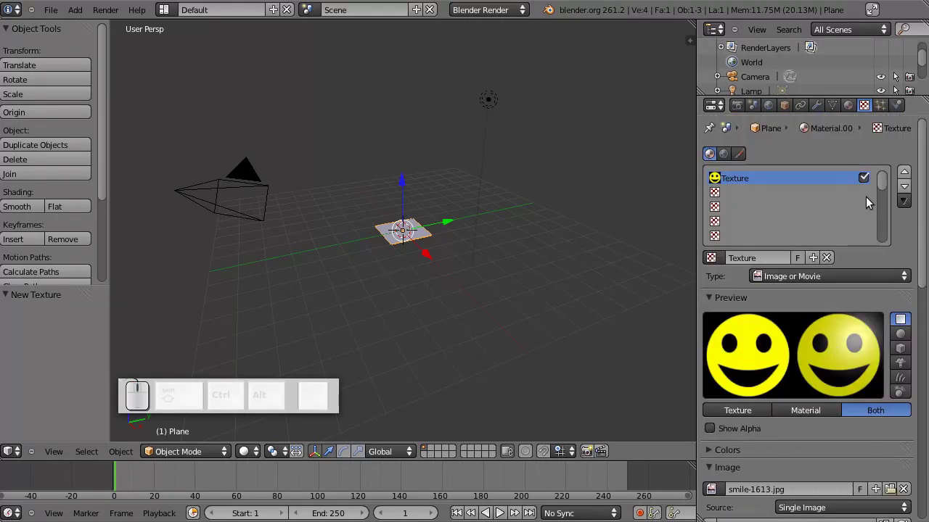
Step: Remove the material's specular shine and enable transparency with zero alpha
{"action": "left_click", "coordinate": [857, 111]}
{"action": "left_click_drag", "start_coordinate": [765, 462], "coordinate": [843, 492]}
{"action": "scroll", "scroll_direction": "down", "scroll_amount": 3}
{"action": "left_click", "coordinate": [728, 376]}
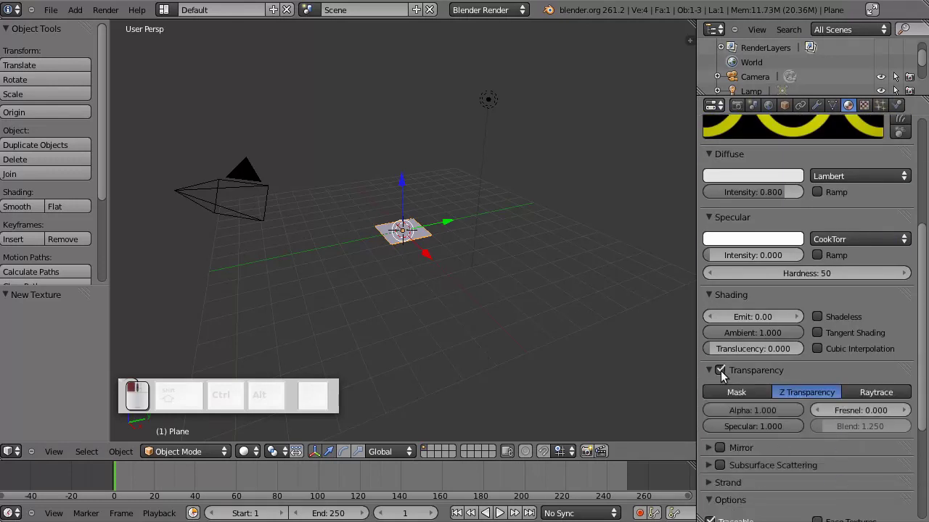
{"action": "left_click_drag", "start_coordinate": [779, 412], "coordinate": [827, 430]}
{"action": "scroll", "scroll_direction": "up", "scroll_amount": 3}
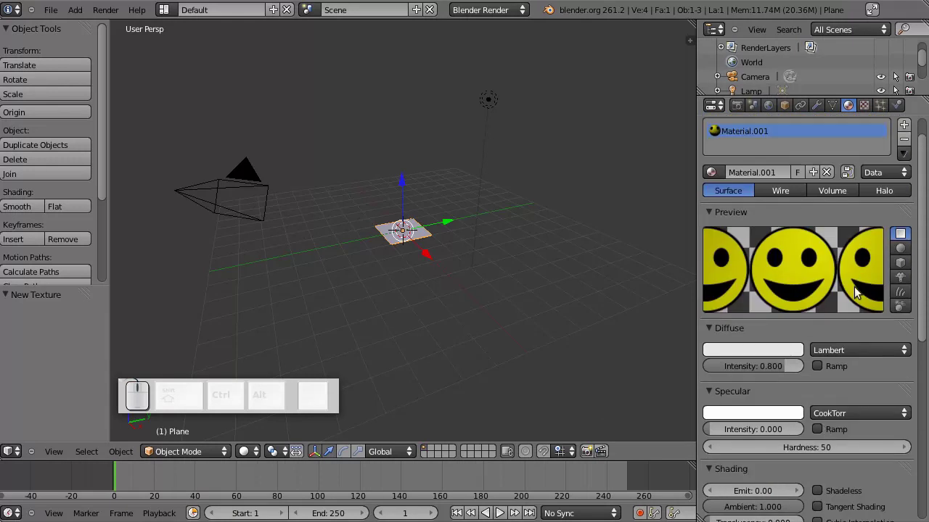
Step: Render a test image showing only the smiley, then return to the scene
{"action": "key", "text": "F12"}
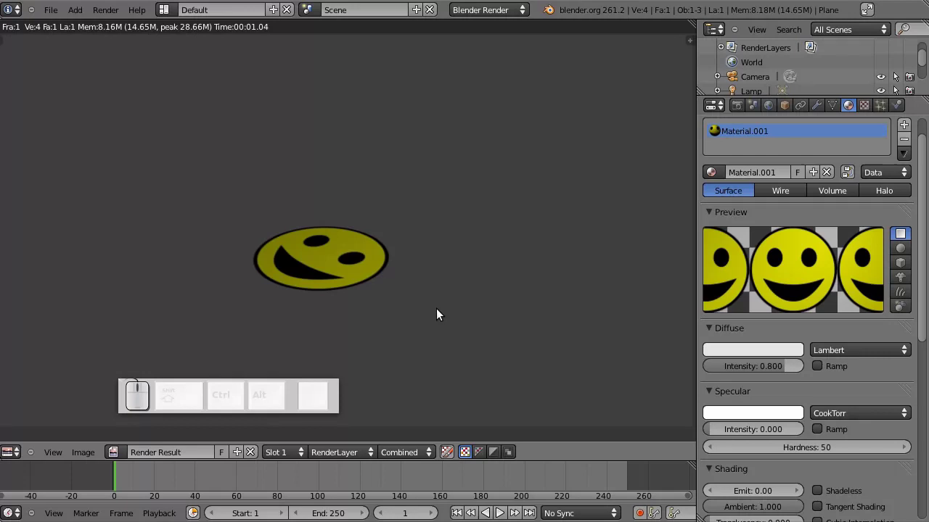
{"action": "key", "text": "Escape"}
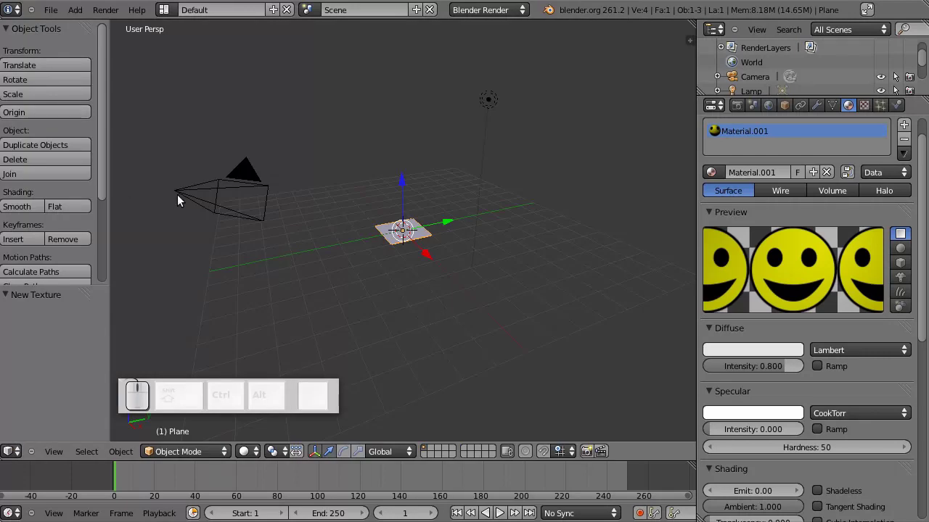
Step: Clear the camera's rotation so it faces down, raise it and look through it
{"action": "right_click", "coordinate": [193, 203]}
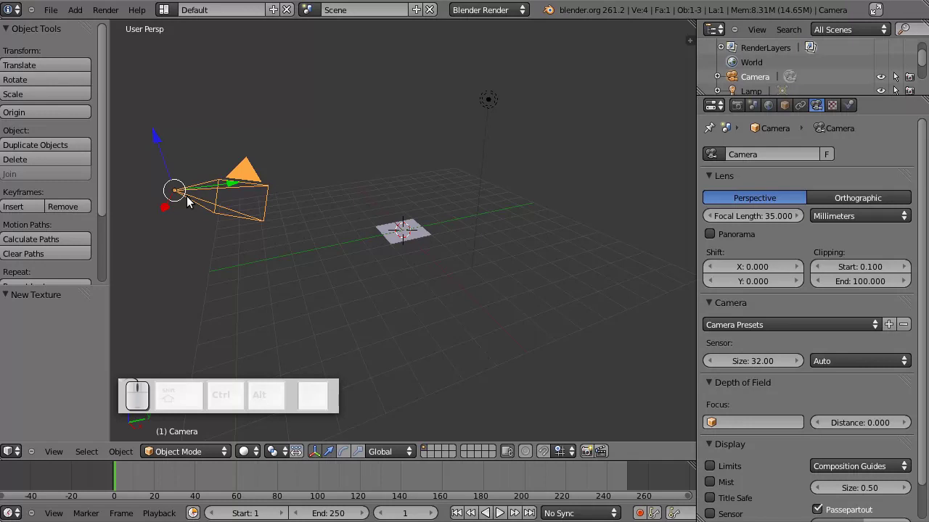
{"action": "key", "text": "alt+g"}
{"action": "key", "text": "r"}
{"action": "left_click_drag", "start_coordinate": [408, 192], "coordinate": [446, 214]}
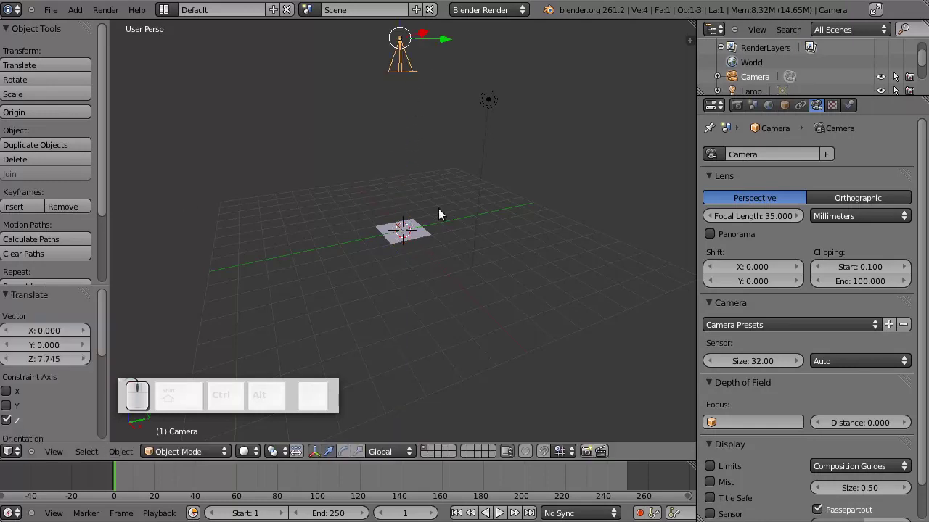
{"action": "key", "text": "KP_0"}
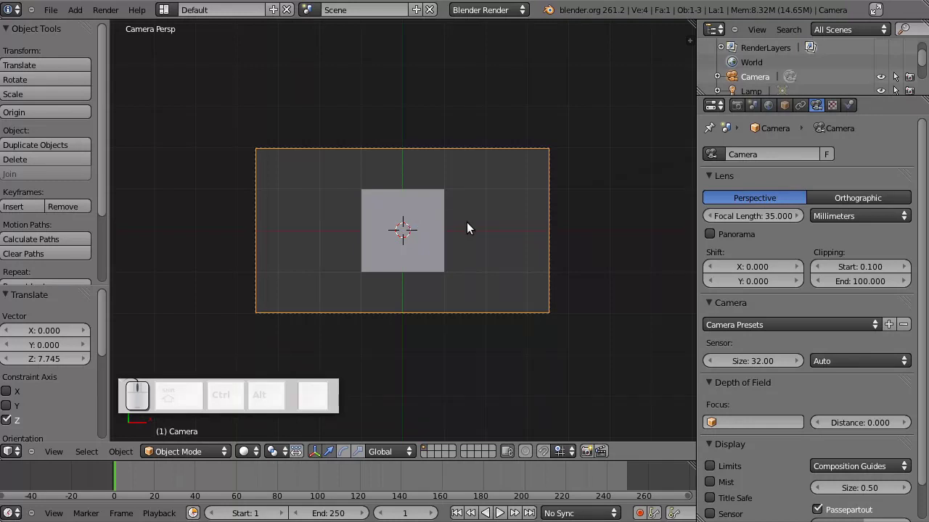
Step: Raise the camera further along Z to about 22.8 units above the plane
{"action": "key", "text": "g"}
{"action": "key", "text": "z"}
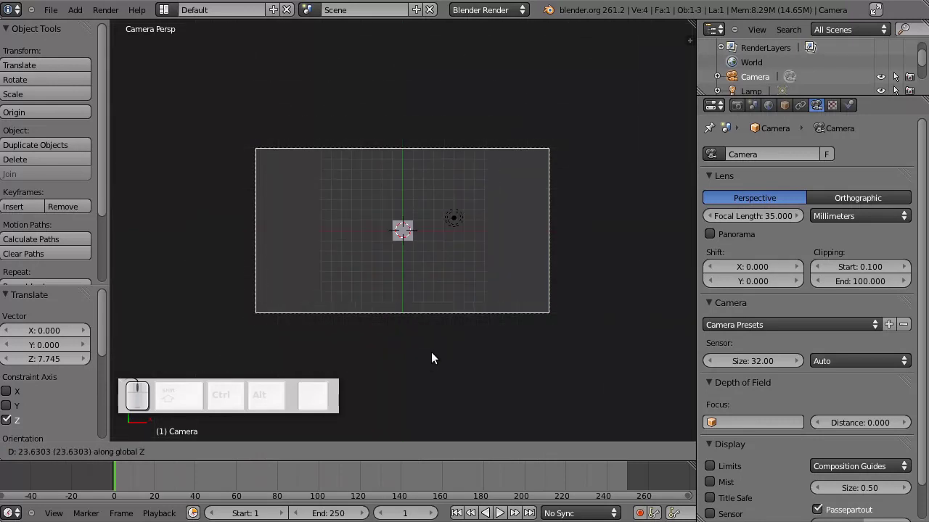
{"action": "left_click", "coordinate": [438, 355]}
{"action": "middle_click", "coordinate": [444, 321]}
{"action": "scroll", "scroll_direction": "up", "scroll_amount": 3}
{"action": "scroll", "scroll_direction": "down", "scroll_amount": 3}
{"action": "scroll", "scroll_direction": "up", "scroll_amount": 3}
{"action": "scroll", "scroll_direction": "down", "scroll_amount": 3}
{"action": "scroll", "scroll_direction": "up", "scroll_amount": 3}
{"action": "scroll", "scroll_direction": "down", "scroll_amount": 3}
{"action": "scroll", "scroll_direction": "up", "scroll_amount": 3}
{"action": "scroll", "scroll_direction": "down", "scroll_amount": 3}
{"action": "scroll", "scroll_direction": "up", "scroll_amount": 3}
{"action": "scroll", "scroll_direction": "down", "scroll_amount": 3}
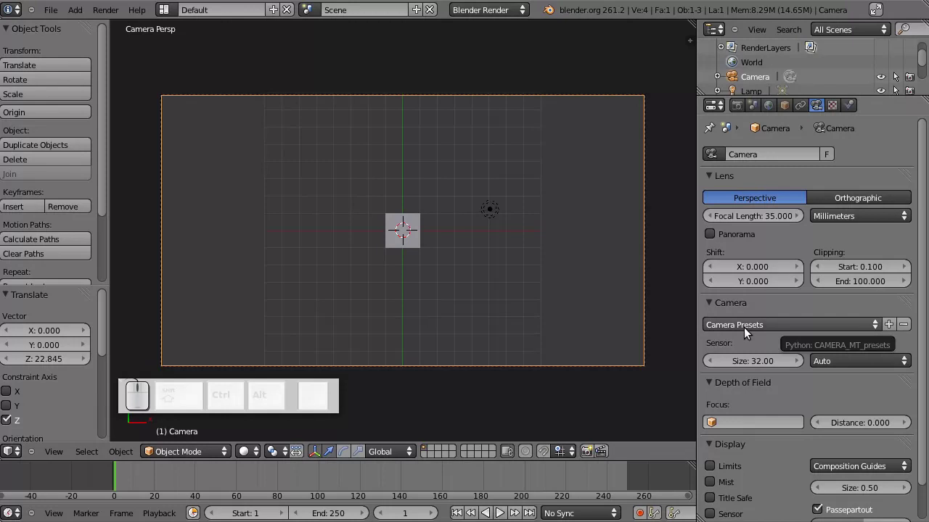
Step: Switch the main area to a Movie Clip Editor and load dscf1620_20.avi from the Video folder
{"action": "left_click", "coordinate": [22, 457]}
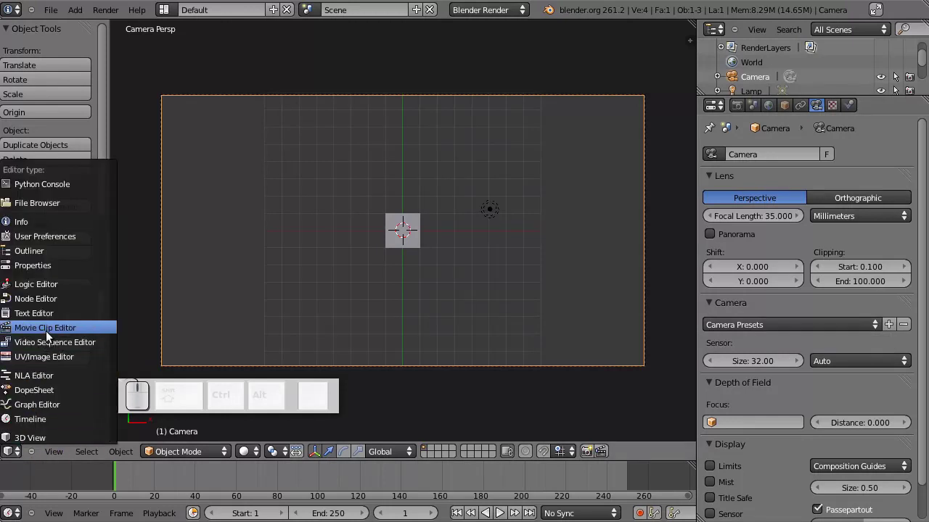
{"action": "left_click", "coordinate": [51, 333]}
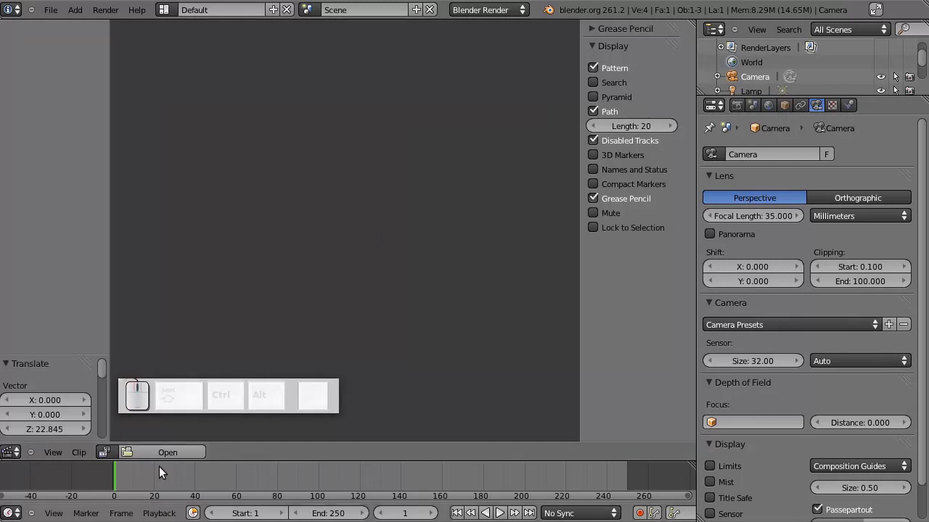
{"action": "left_click", "coordinate": [168, 453]}
{"action": "left_click", "coordinate": [39, 289]}
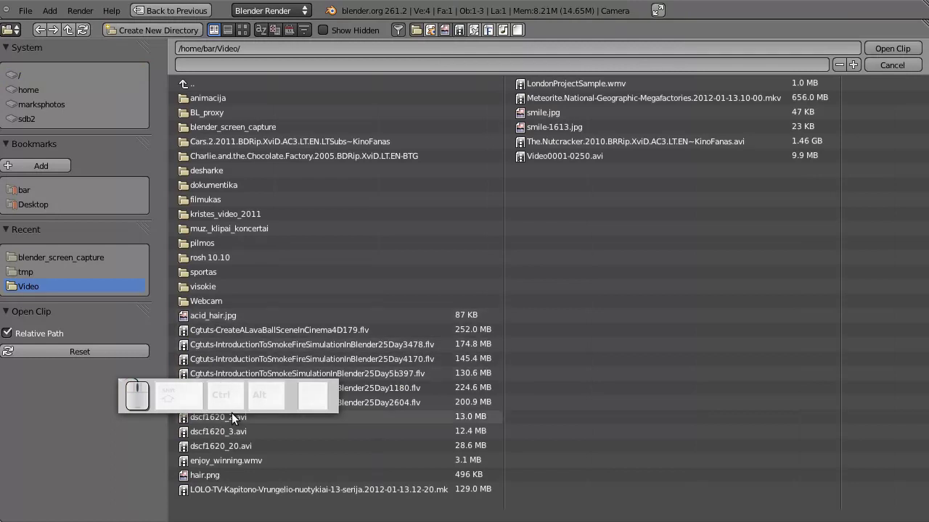
{"action": "left_click", "coordinate": [229, 444]}
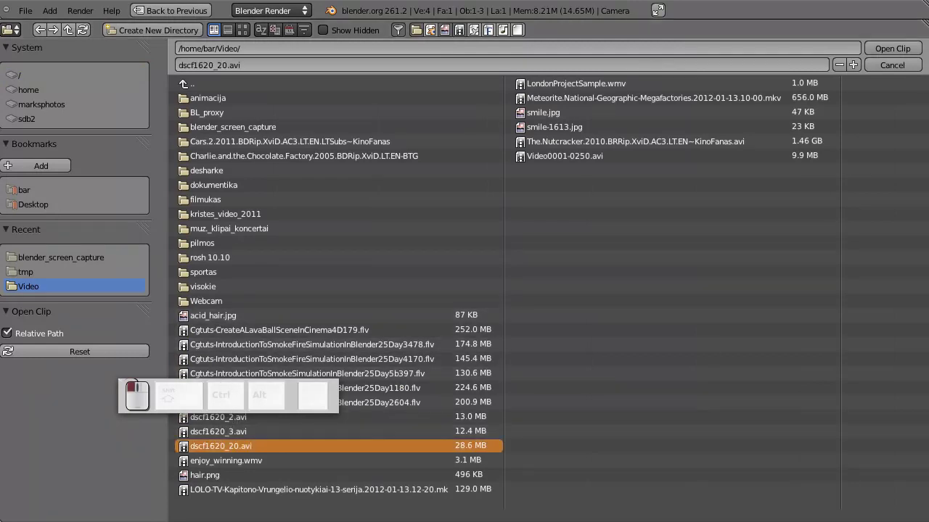
{"action": "left_click", "coordinate": [913, 50]}
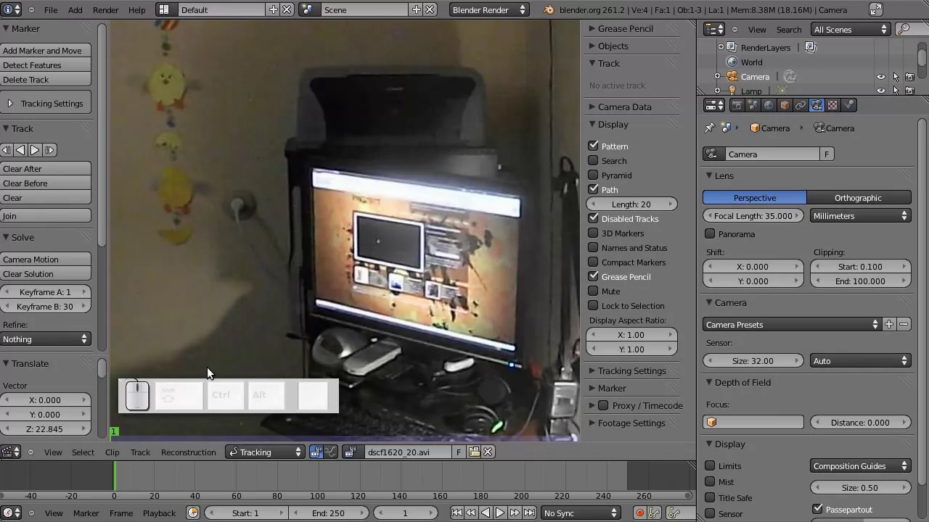
Step: Set the scene frame range to start at 4 and end at 100
{"action": "scroll", "scroll_direction": "down", "scroll_amount": 3}
{"action": "scroll", "scroll_direction": "down", "scroll_amount": 3}
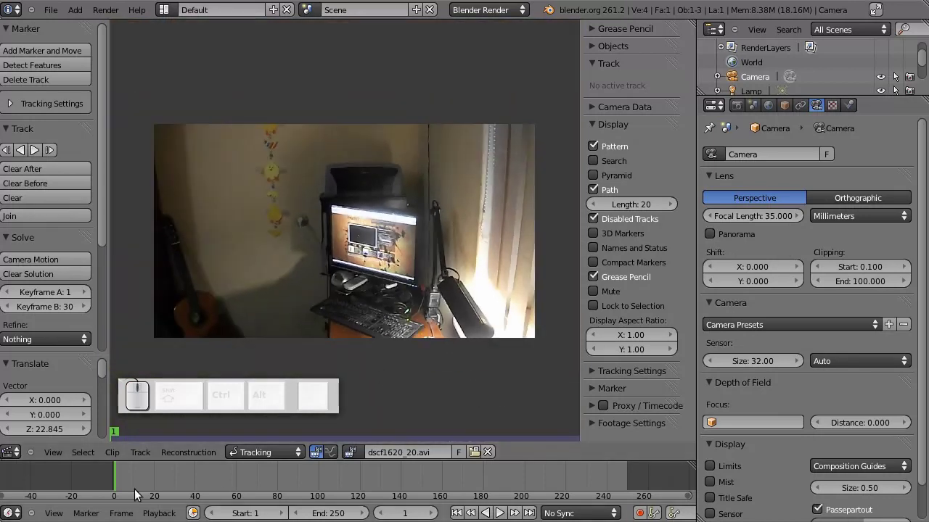
{"action": "left_click_drag", "start_coordinate": [122, 487], "coordinate": [182, 502]}
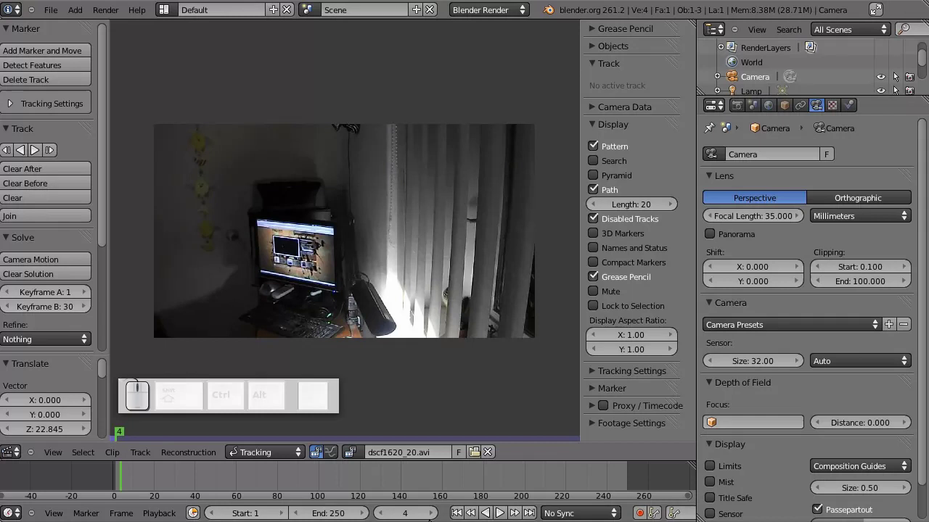
{"action": "left_click_drag", "start_coordinate": [283, 504], "coordinate": [283, 505]}
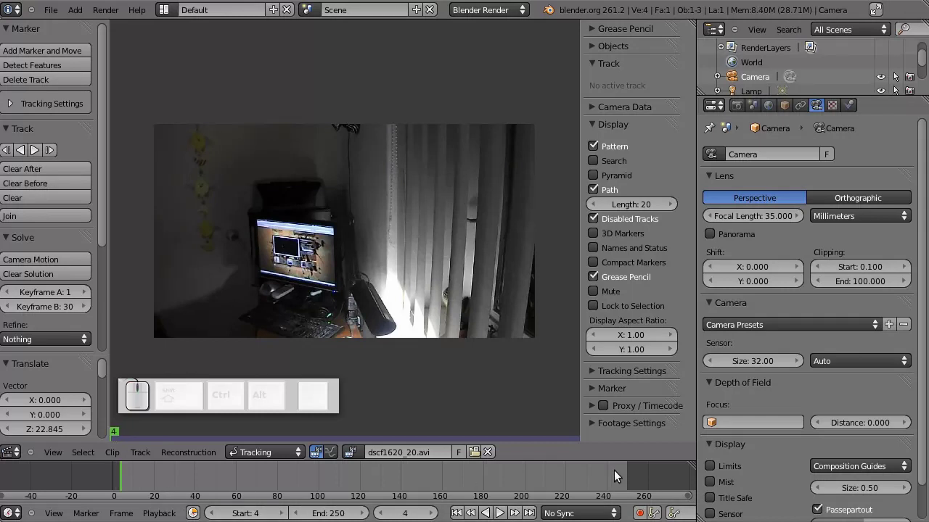
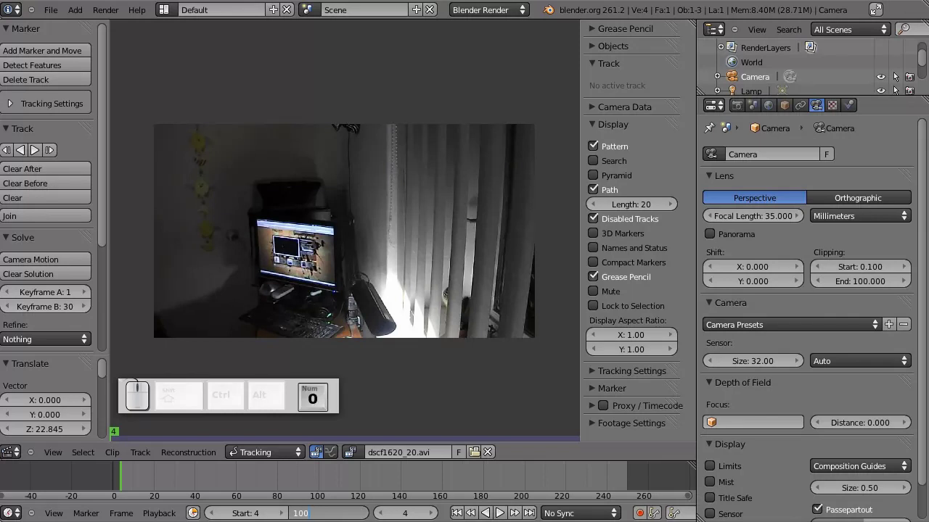
{"action": "key", "text": "Return"}
Step: Scrub the footage to frame 5 and zoom in on the monitor
{"action": "left_click_drag", "start_coordinate": [131, 478], "coordinate": [276, 194]}
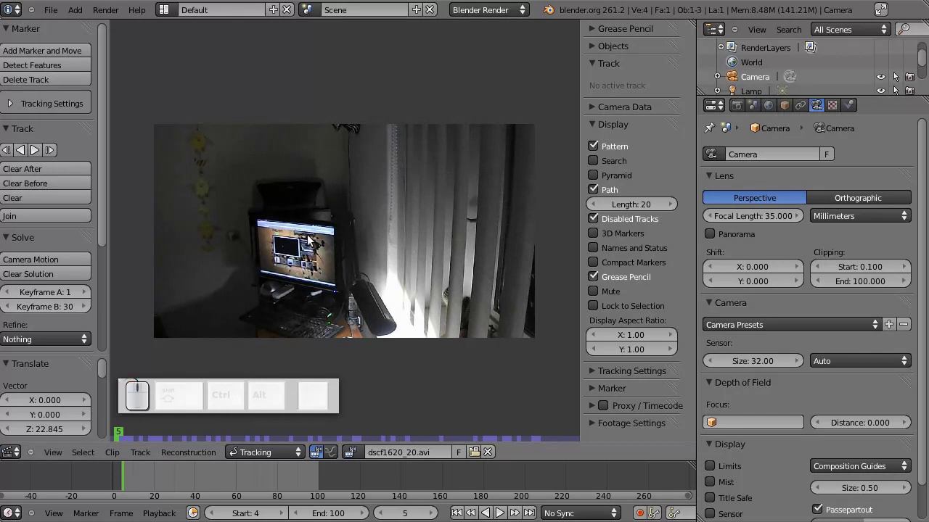
{"action": "scroll", "scroll_direction": "up", "scroll_amount": 3}
{"action": "scroll", "scroll_direction": "down", "scroll_amount": 3}
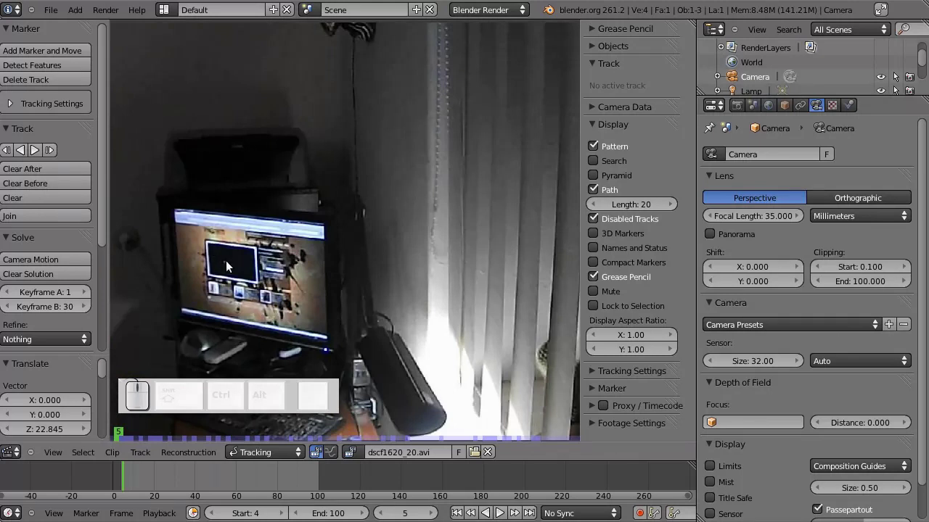
Step: Place five enlarged markers: dark window centre, below it, lower right, bottom edge, upper right
{"action": "left_click", "coordinate": [45, 53]}
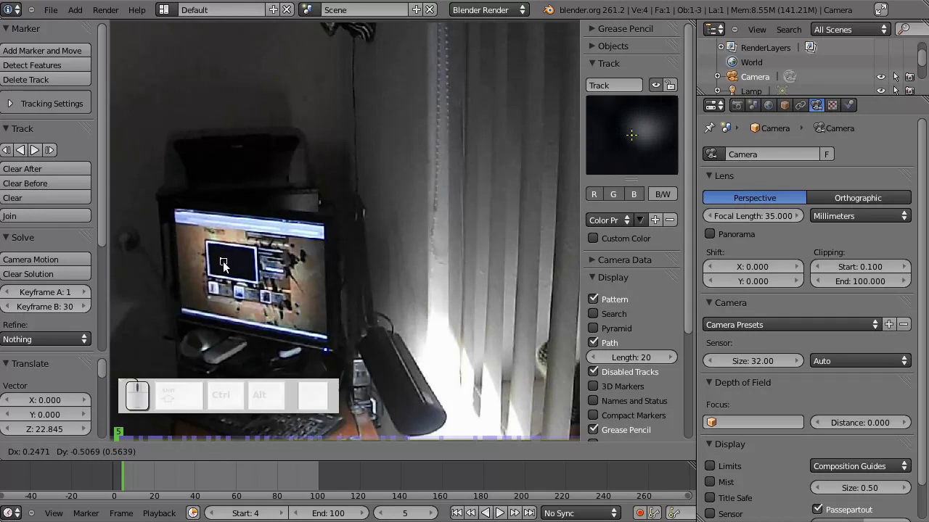
{"action": "left_click", "coordinate": [229, 265]}
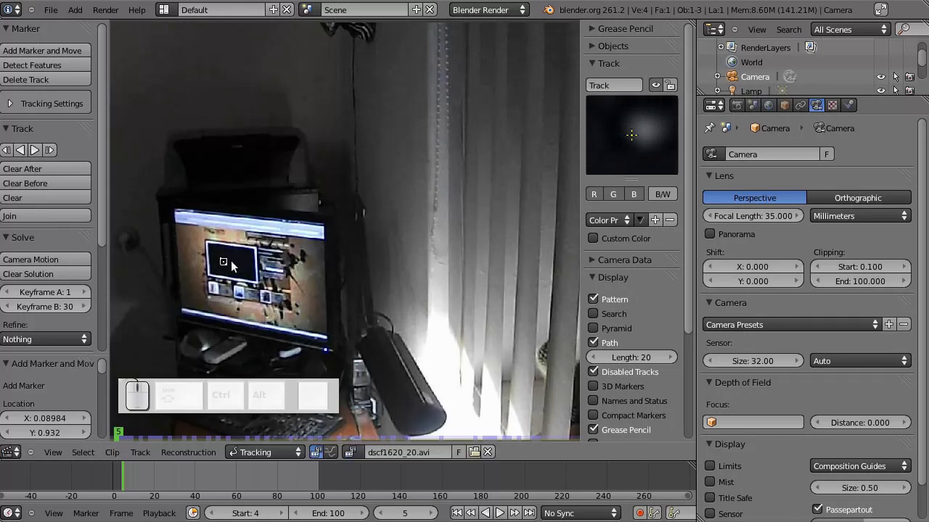
{"action": "key", "text": "s"}
{"action": "left_click", "coordinate": [255, 285]}
{"action": "left_click", "coordinate": [69, 53]}
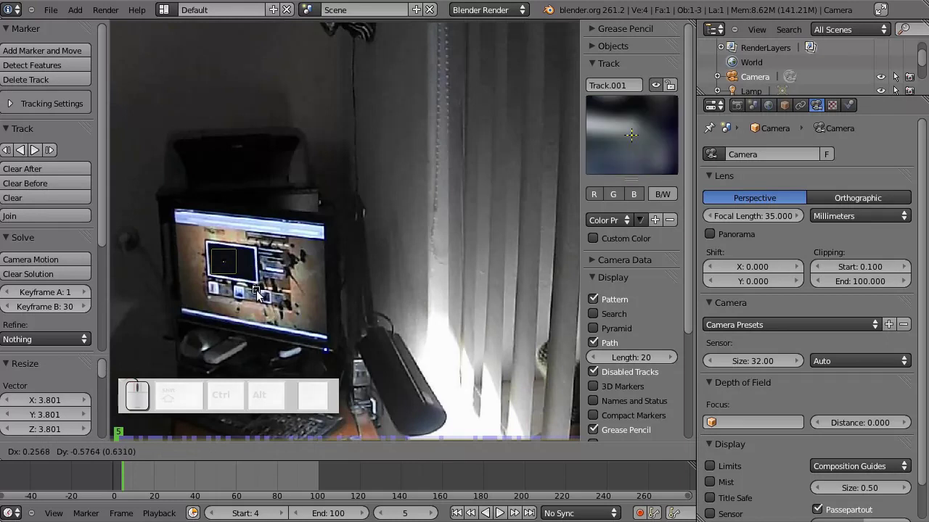
{"action": "left_click", "coordinate": [243, 312]}
{"action": "key", "text": "s"}
{"action": "left_click", "coordinate": [253, 322]}
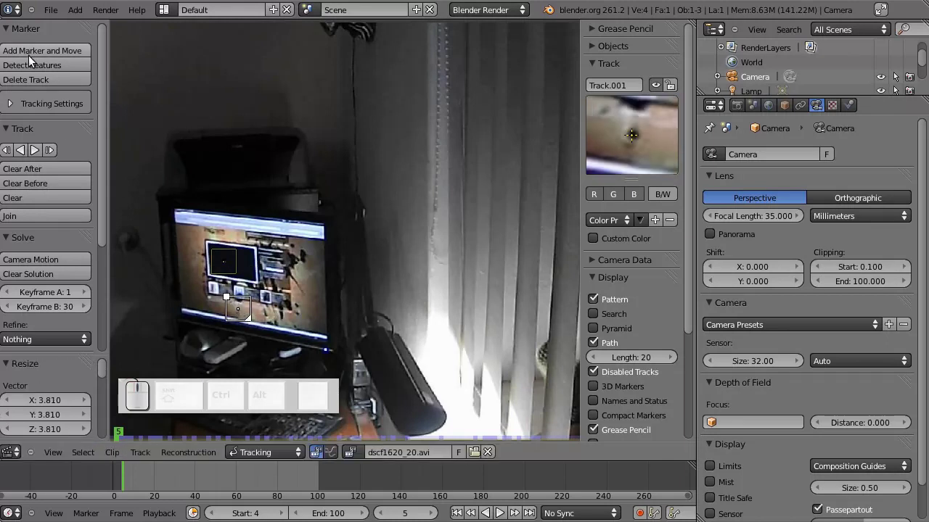
{"action": "left_click", "coordinate": [35, 53]}
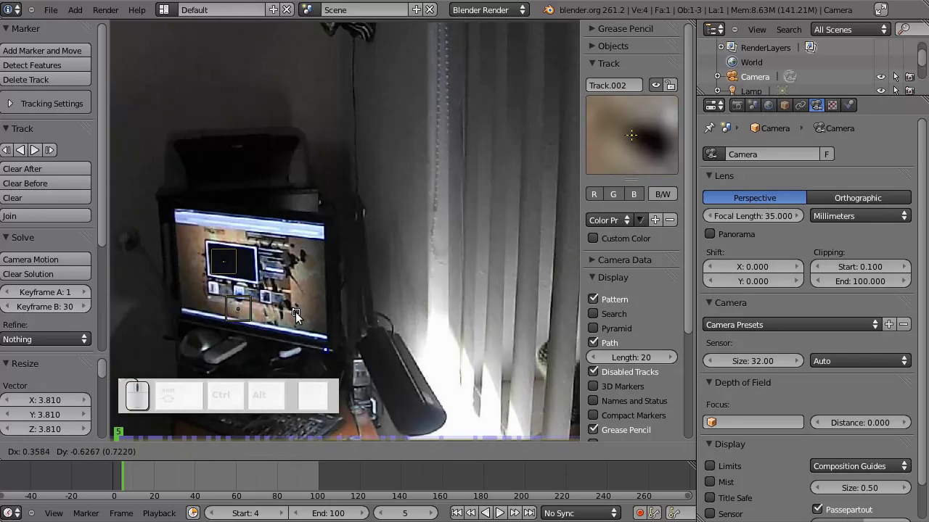
{"action": "left_click", "coordinate": [302, 314]}
{"action": "key", "text": "s"}
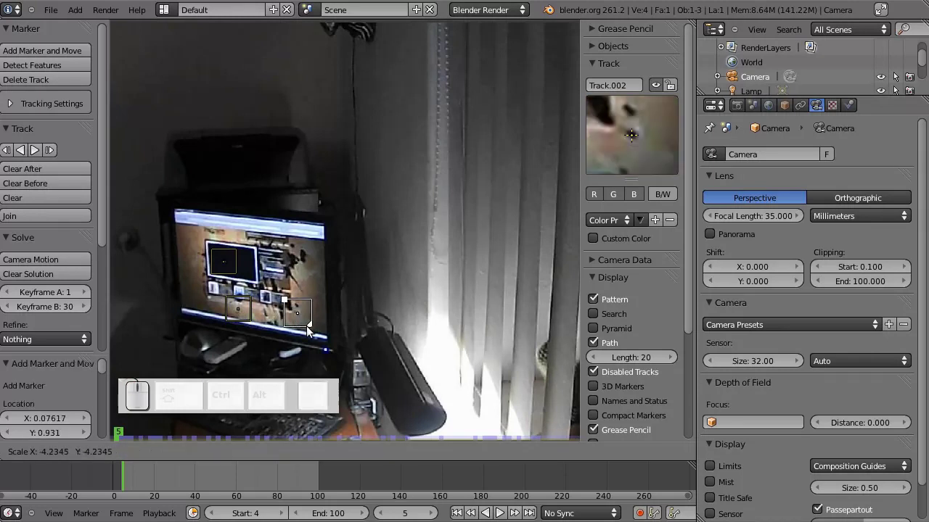
{"action": "left_click", "coordinate": [311, 327]}
{"action": "left_click", "coordinate": [78, 53]}
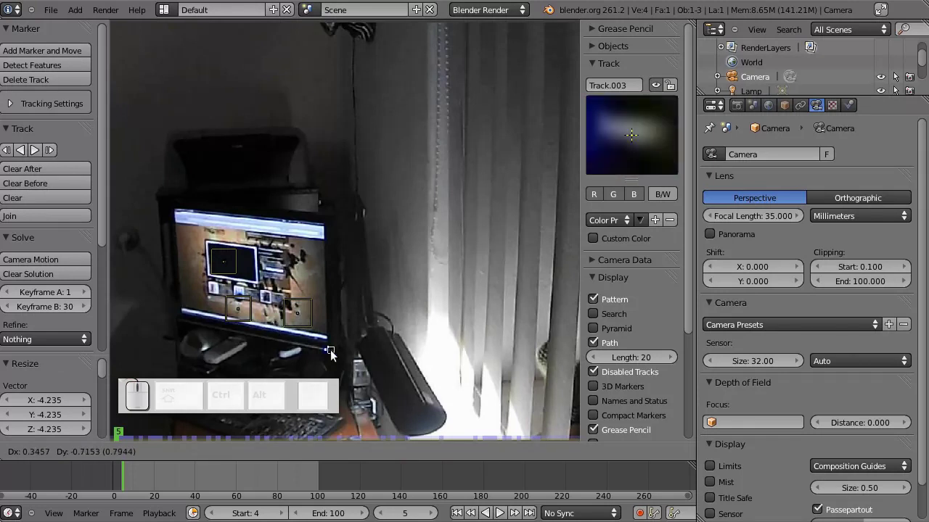
{"action": "left_click", "coordinate": [330, 351]}
{"action": "key", "text": "s"}
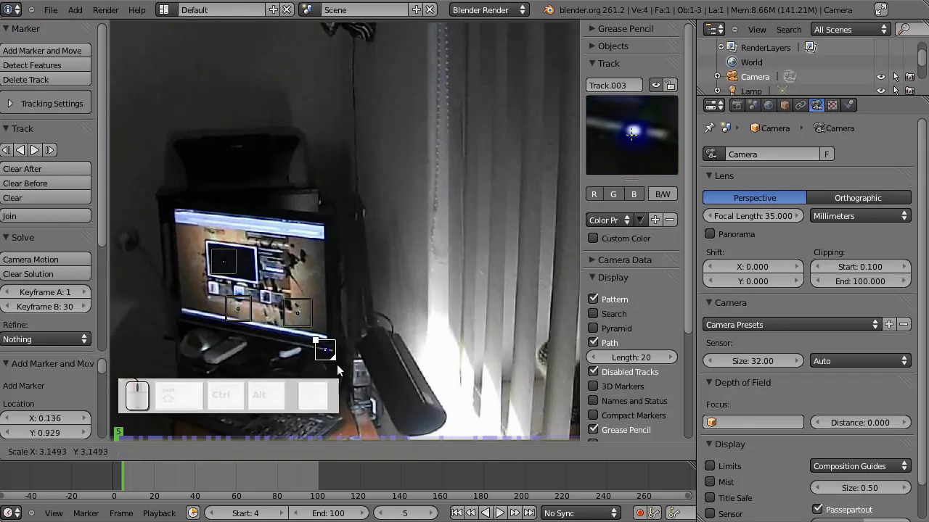
{"action": "left_click", "coordinate": [347, 367]}
{"action": "left_click", "coordinate": [41, 53]}
{"action": "left_click", "coordinate": [298, 249]}
{"action": "key", "text": "s"}
{"action": "left_click", "coordinate": [333, 276]}
Step: Place five more enlarged markers: bottom centre, left and right of the window, top left, lower left corner
{"action": "left_click", "coordinate": [26, 44]}
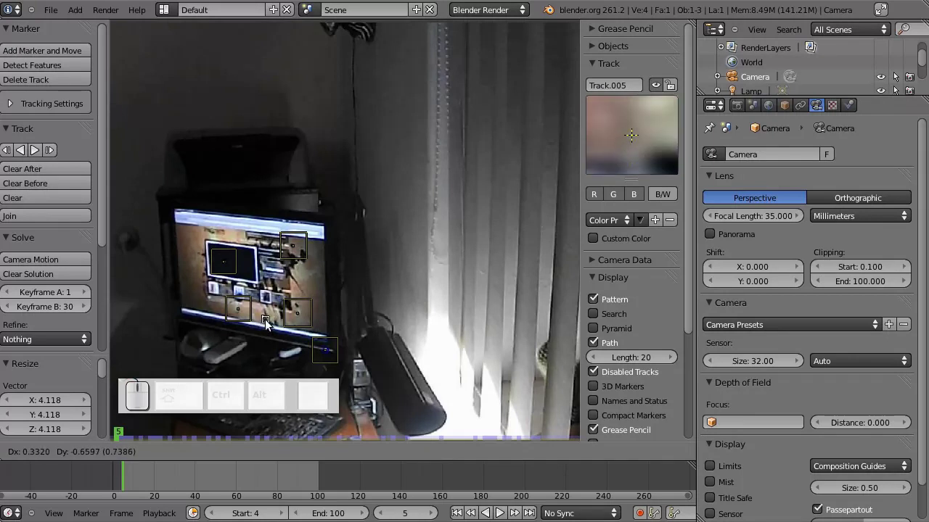
{"action": "left_click", "coordinate": [272, 315]}
{"action": "key", "text": "s"}
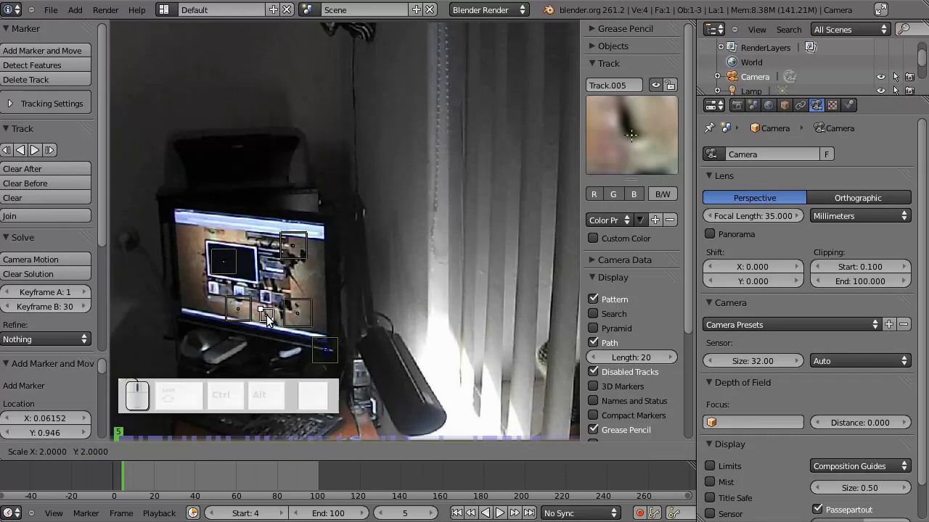
{"action": "left_click", "coordinate": [274, 317]}
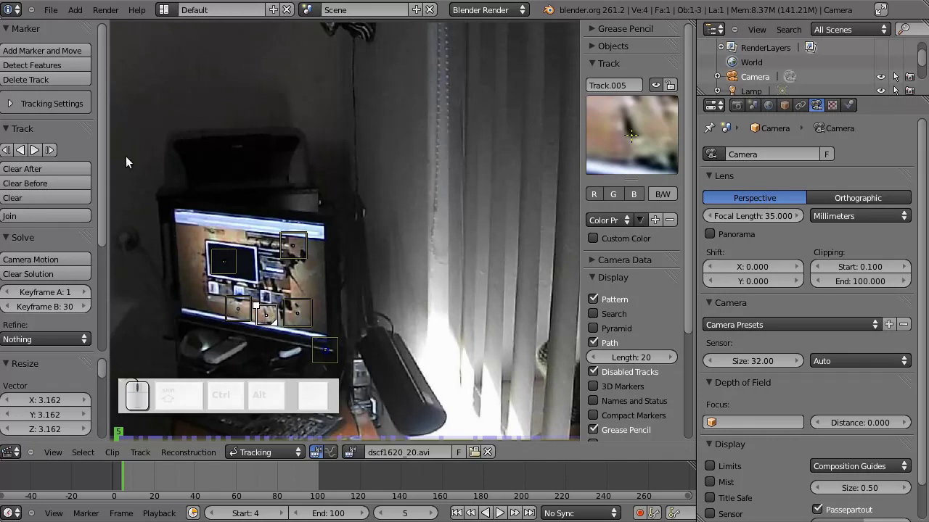
{"action": "left_click", "coordinate": [58, 46]}
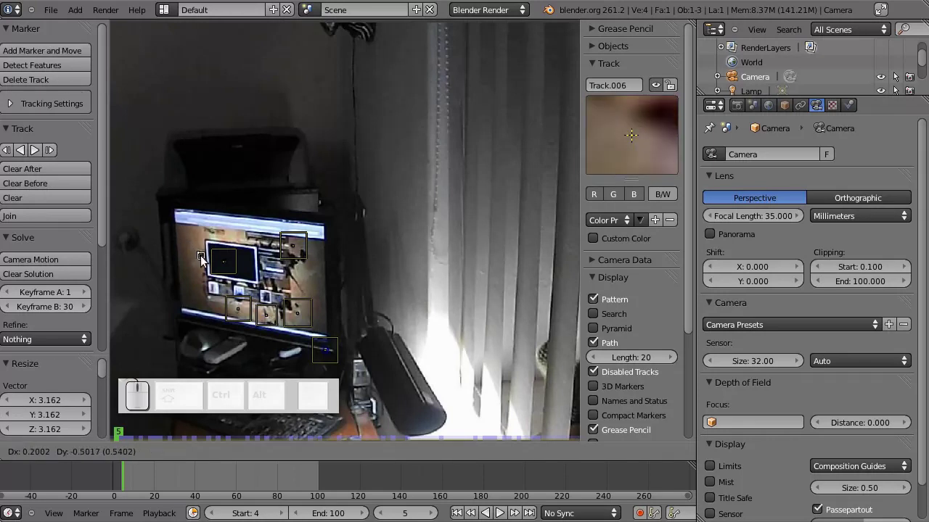
{"action": "left_click", "coordinate": [208, 255]}
{"action": "key", "text": "s"}
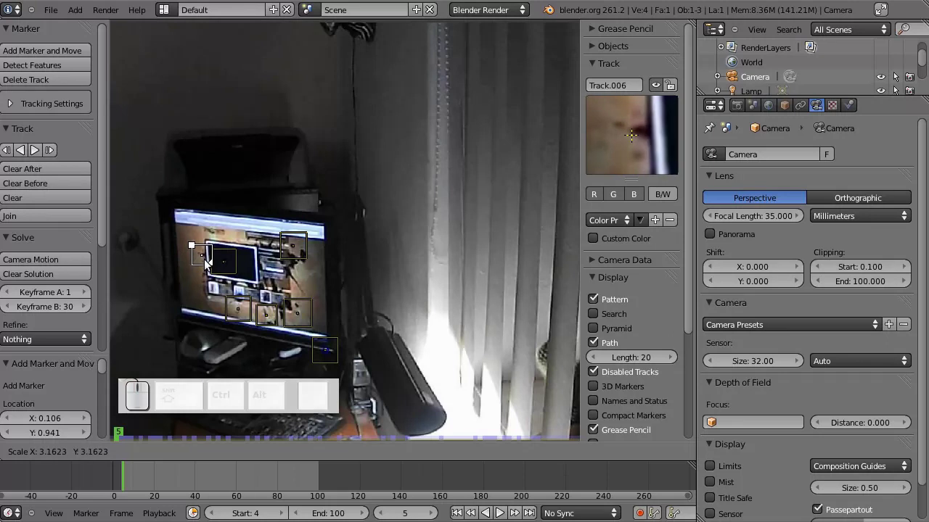
{"action": "left_click", "coordinate": [211, 259]}
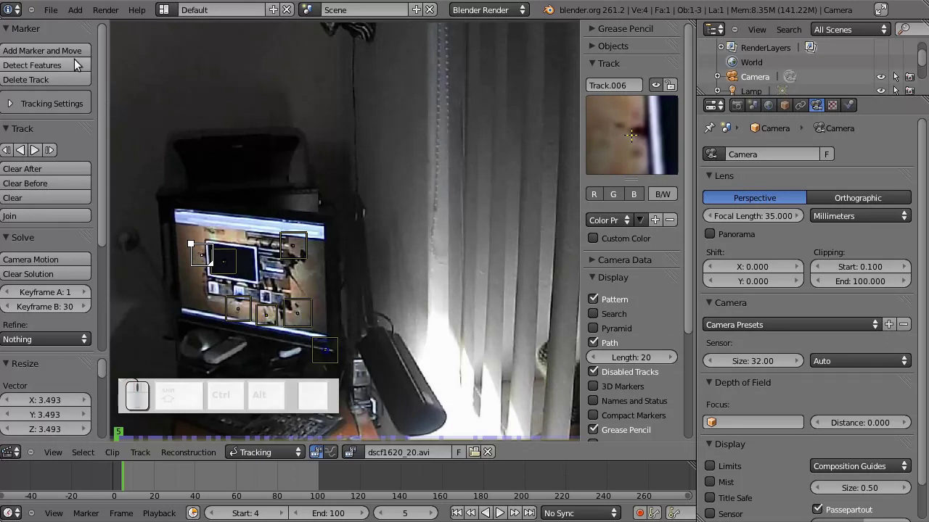
{"action": "left_click", "coordinate": [81, 52]}
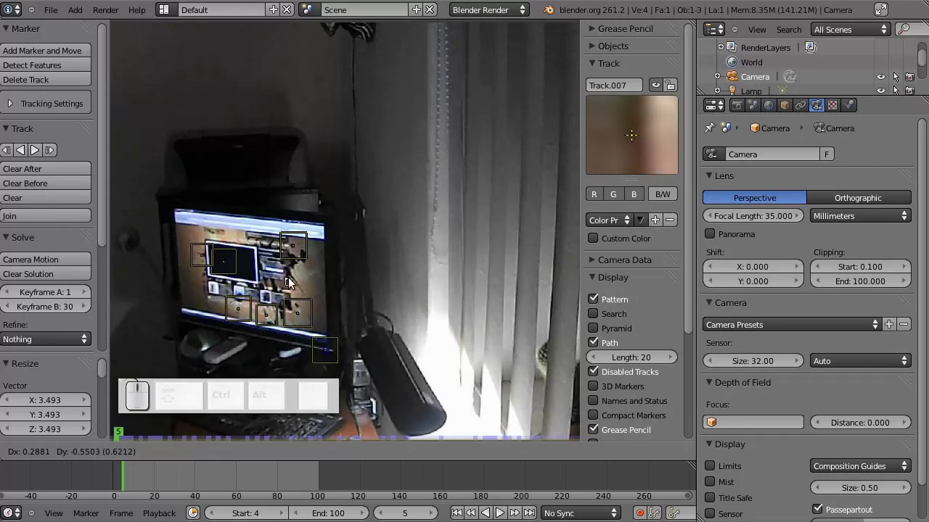
{"action": "left_click", "coordinate": [304, 310]}
{"action": "key", "text": "s"}
{"action": "left_click", "coordinate": [308, 304]}
{"action": "left_click", "coordinate": [68, 50]}
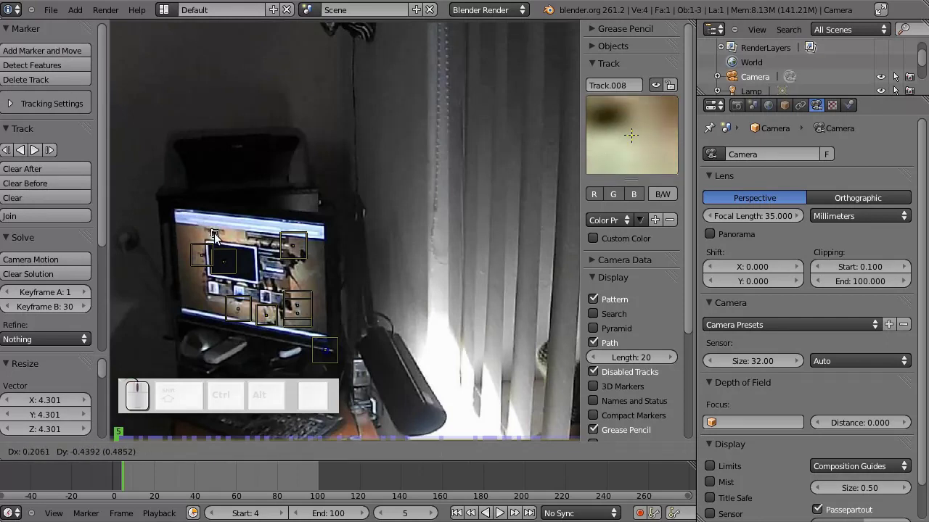
{"action": "left_click", "coordinate": [219, 231]}
{"action": "key", "text": "s"}
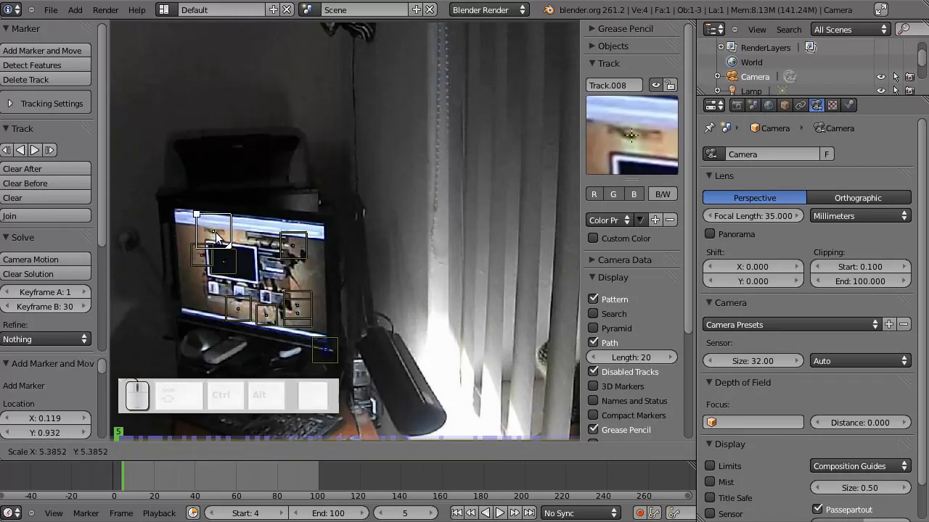
{"action": "left_click", "coordinate": [222, 232]}
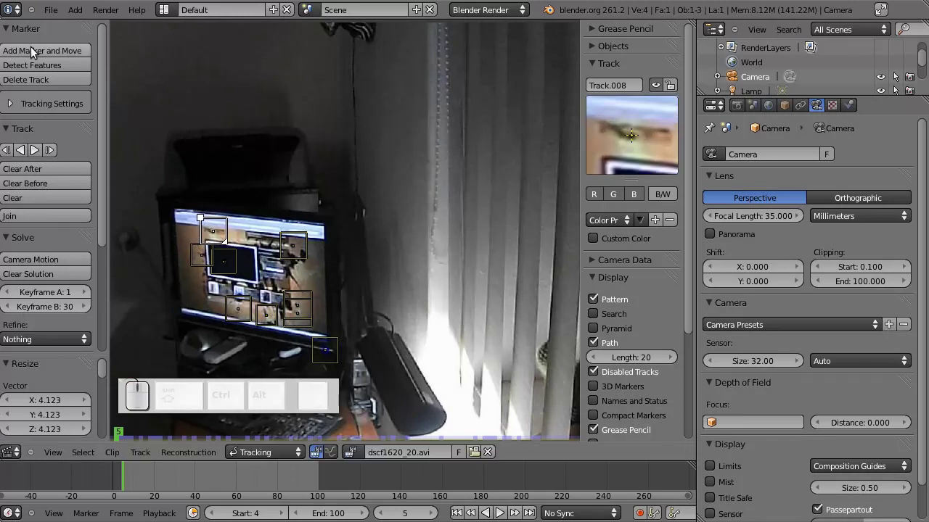
{"action": "left_click", "coordinate": [38, 48]}
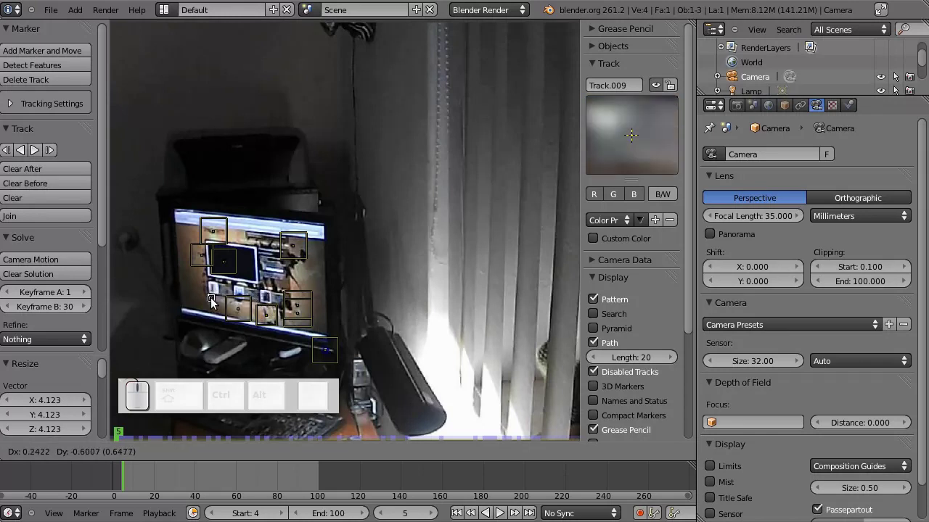
{"action": "left_click", "coordinate": [215, 303]}
{"action": "key", "text": "s"}
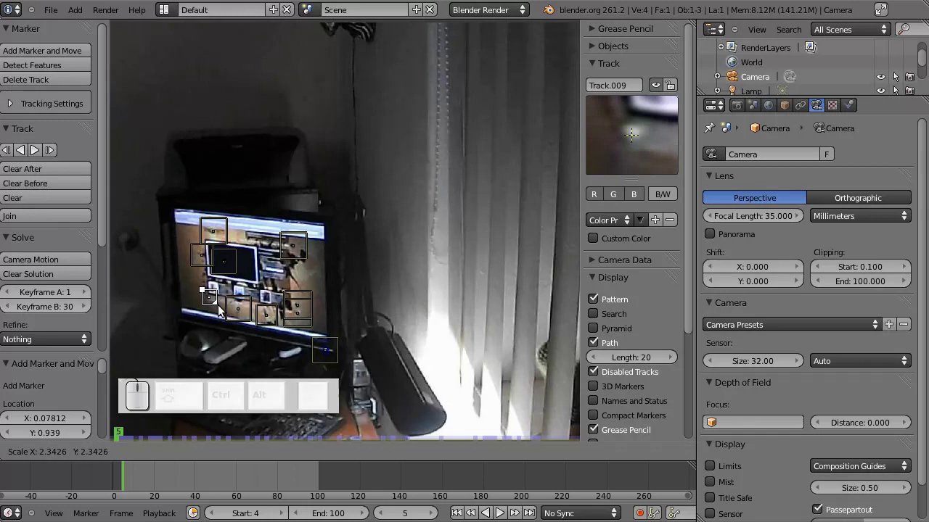
{"action": "left_click", "coordinate": [227, 308]}
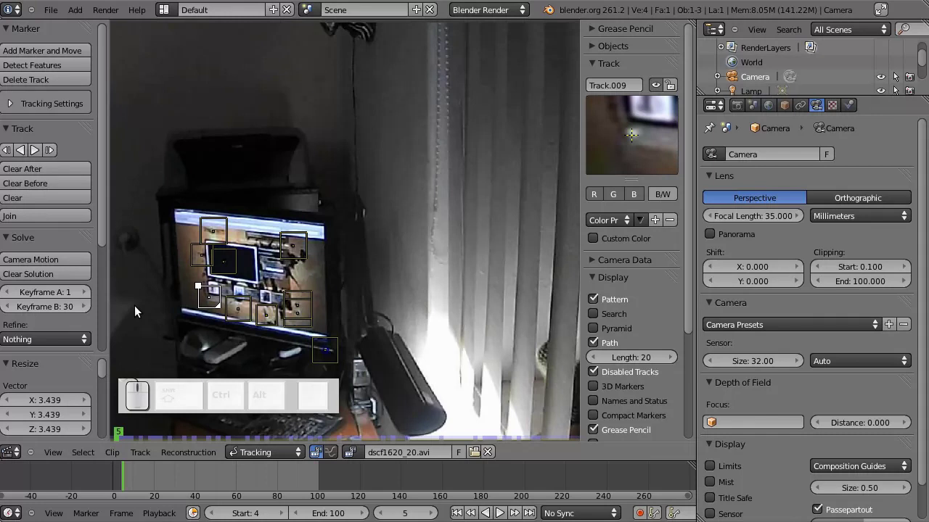
Step: Track all markers forward through the clip, then scrub back to review their paths
{"action": "key", "text": "a"}
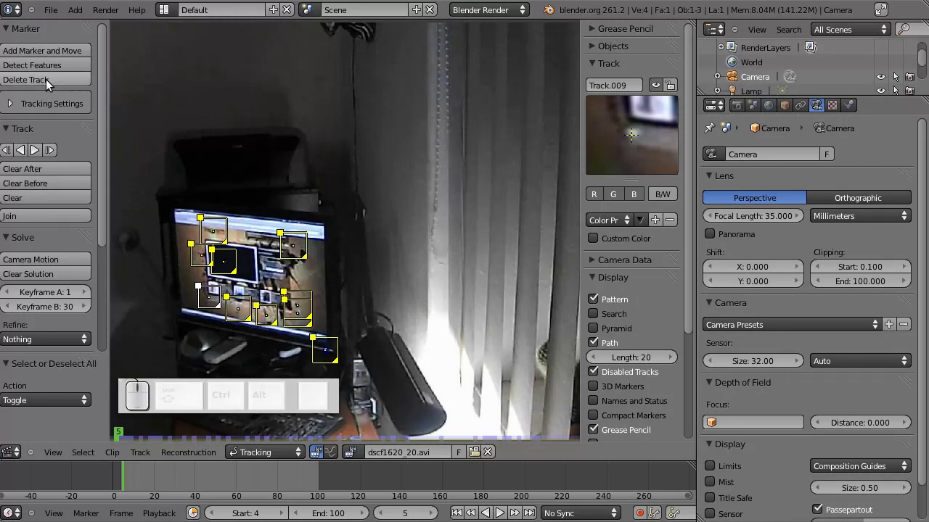
{"action": "left_click", "coordinate": [38, 152]}
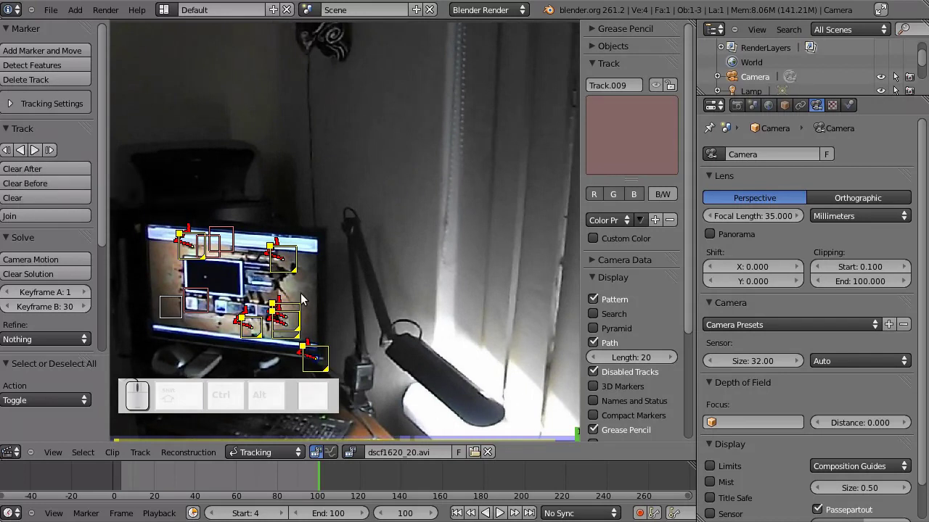
{"action": "key", "text": "a"}
{"action": "left_click_drag", "start_coordinate": [324, 488], "coordinate": [241, 273]}
Step: Reposition the drifting dark-window marker at frame 35 and re-track it forward
{"action": "right_click", "coordinate": [238, 249]}
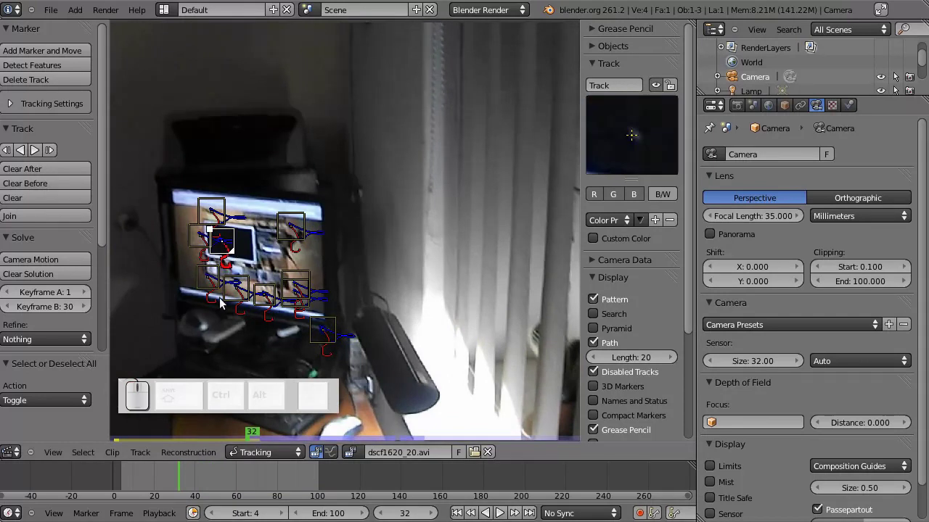
{"action": "left_click", "coordinate": [187, 476]}
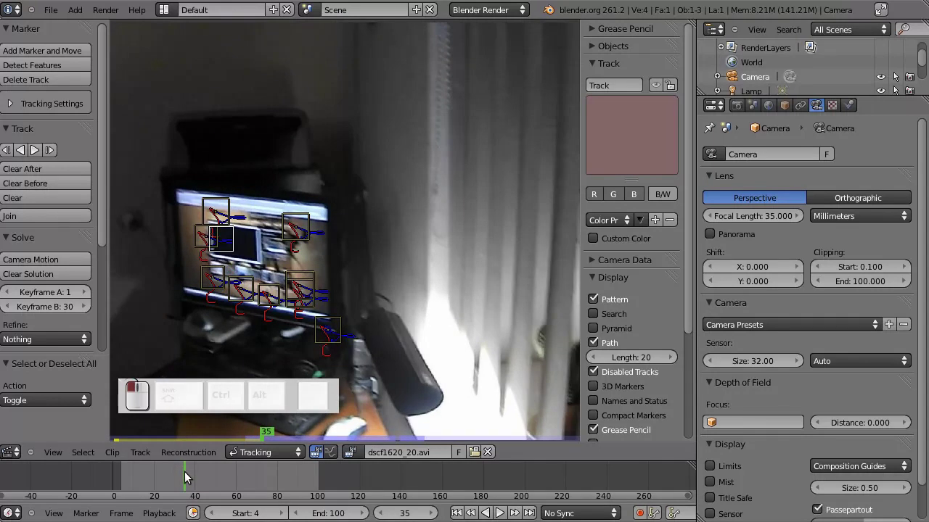
{"action": "key", "text": "g"}
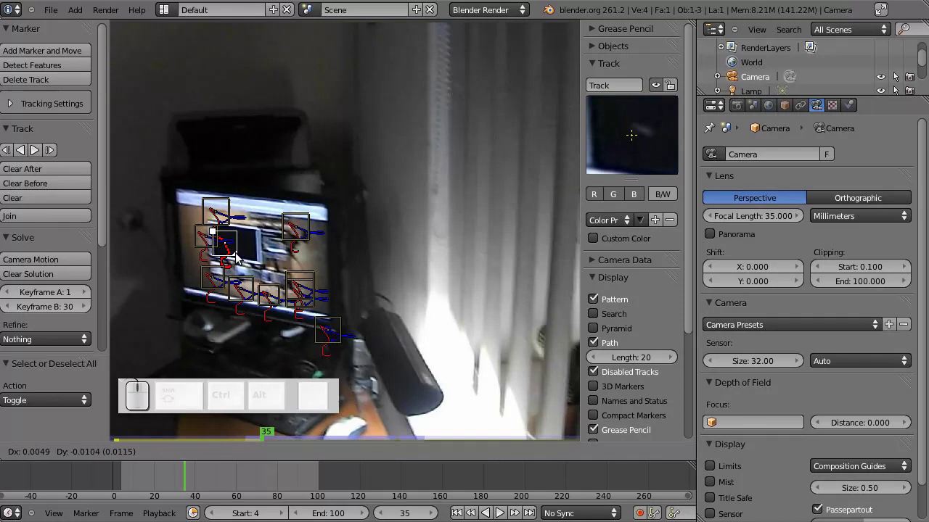
{"action": "left_click", "coordinate": [242, 252]}
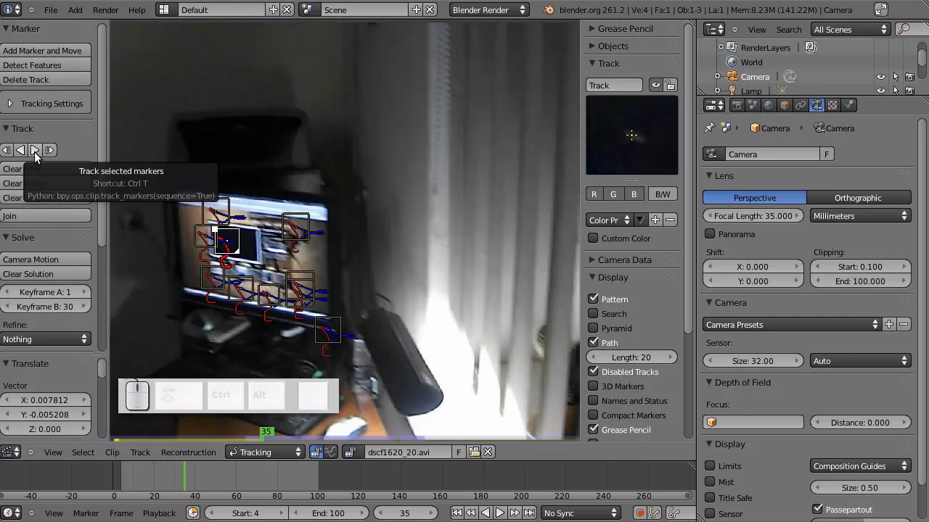
{"action": "left_click", "coordinate": [41, 152]}
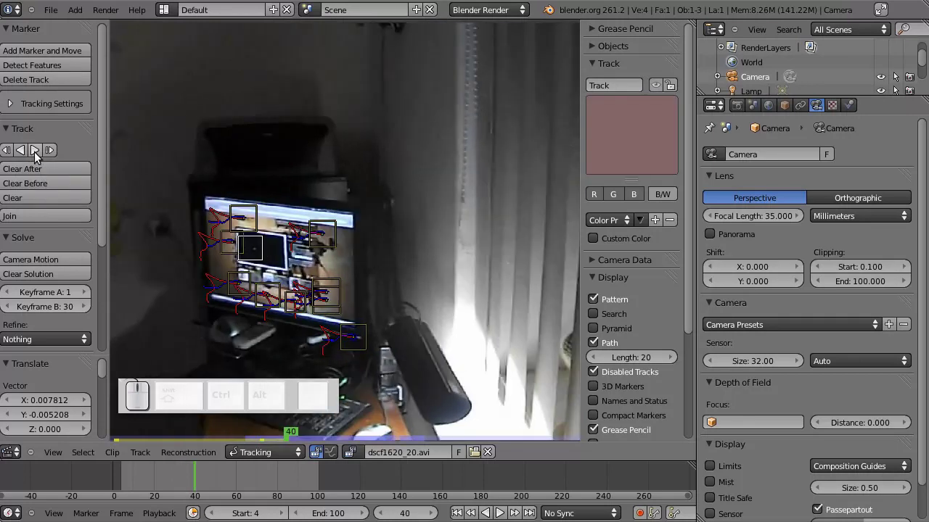
Step: Correct the marker again where it slips and re-track it to frame 100
{"action": "key", "text": "g"}
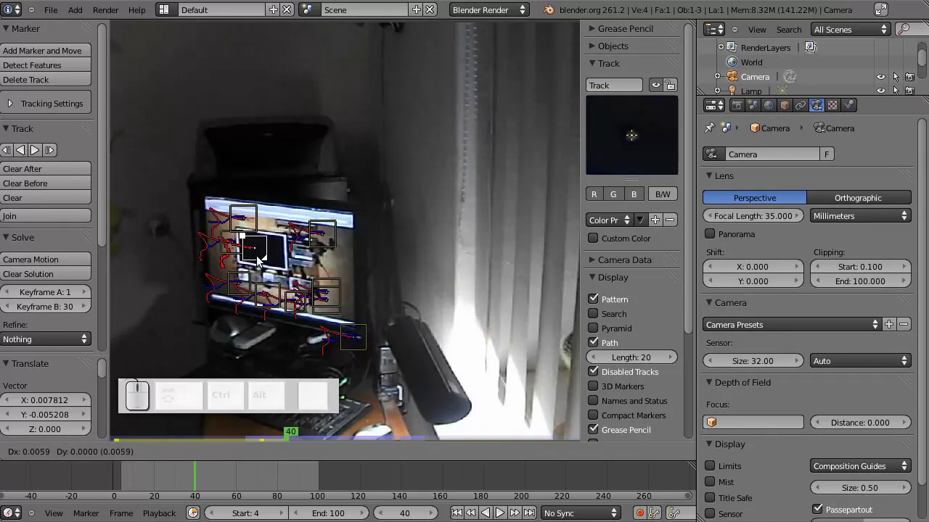
{"action": "left_click", "coordinate": [260, 258]}
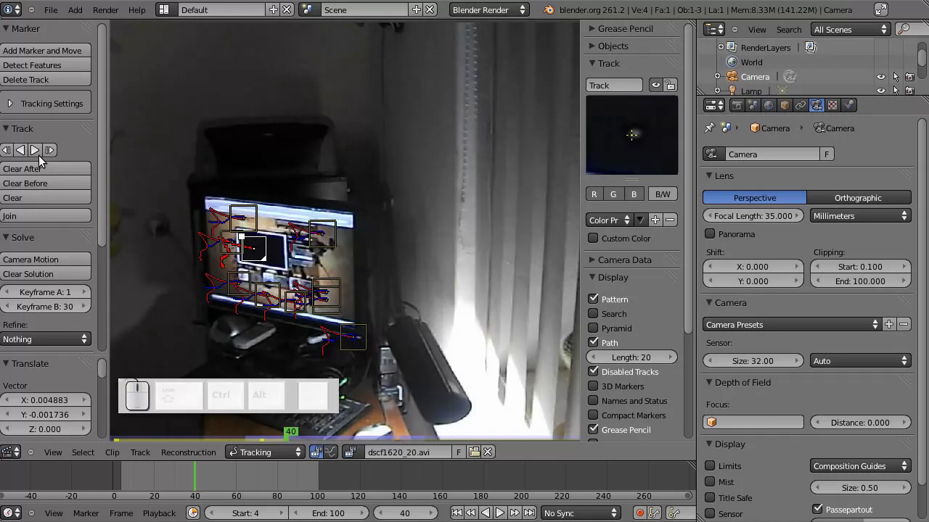
{"action": "left_click", "coordinate": [44, 151]}
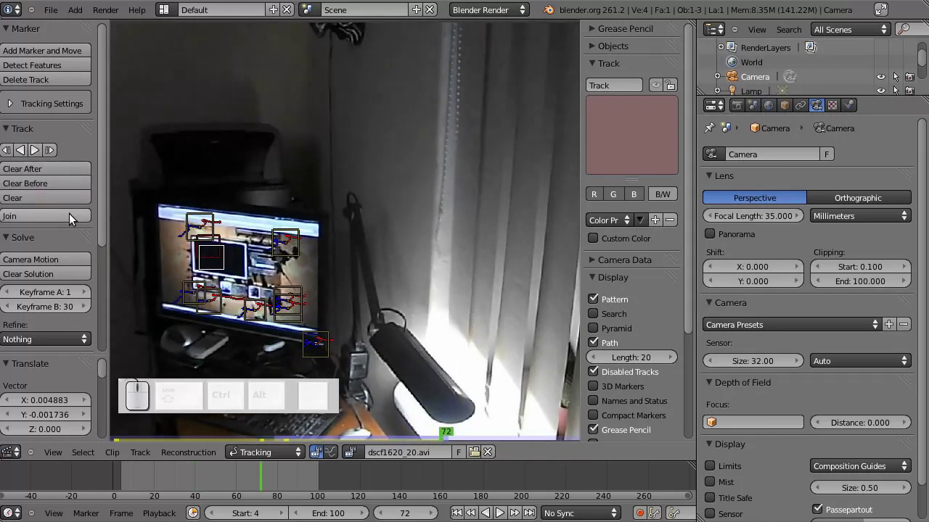
{"action": "key", "text": "g"}
{"action": "left_click", "coordinate": [225, 267]}
{"action": "left_click", "coordinate": [42, 152]}
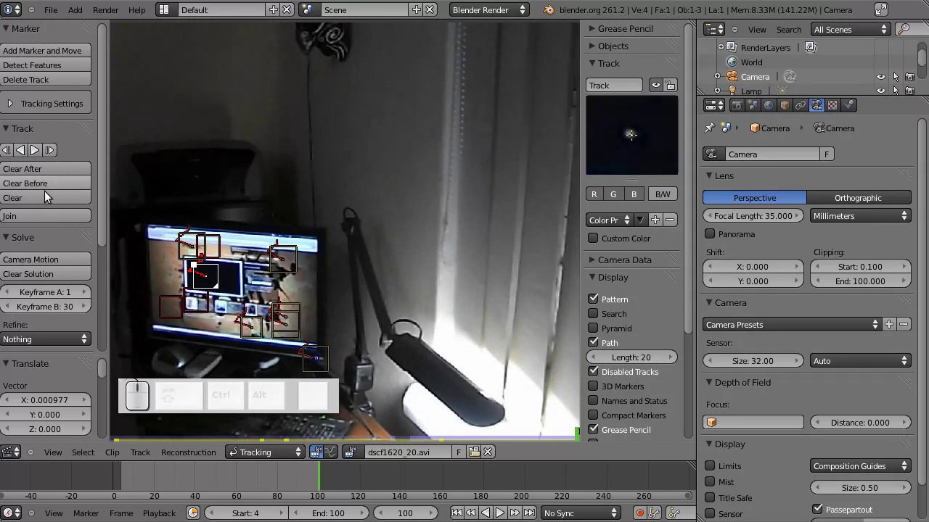
Step: Reposition drifting Track.006 onto its feature around frame 56 and track it forward
{"action": "left_click_drag", "start_coordinate": [319, 479], "coordinate": [208, 290]}
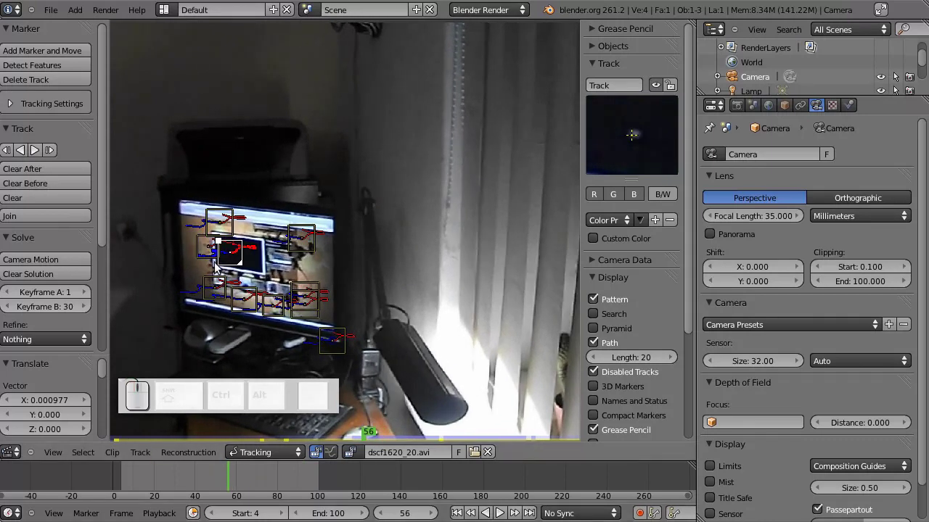
{"action": "key", "text": "Right"}
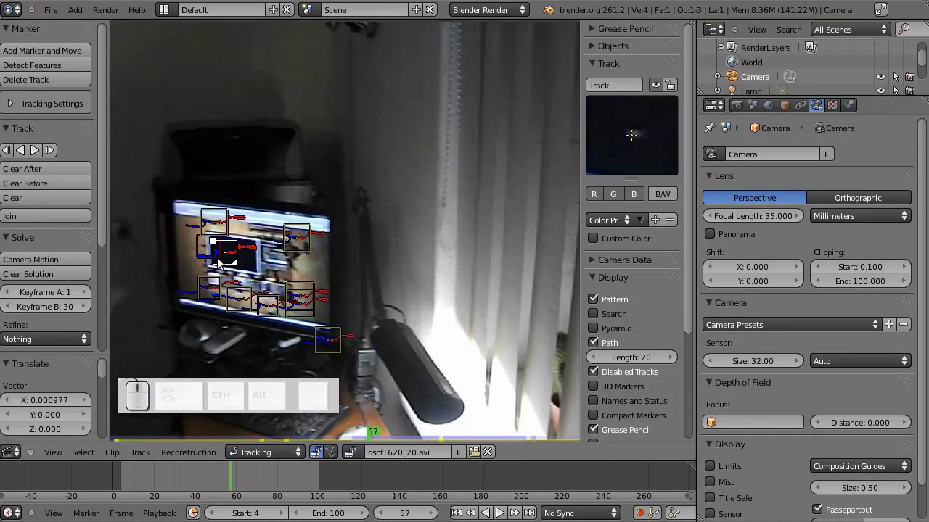
{"action": "key", "text": "g"}
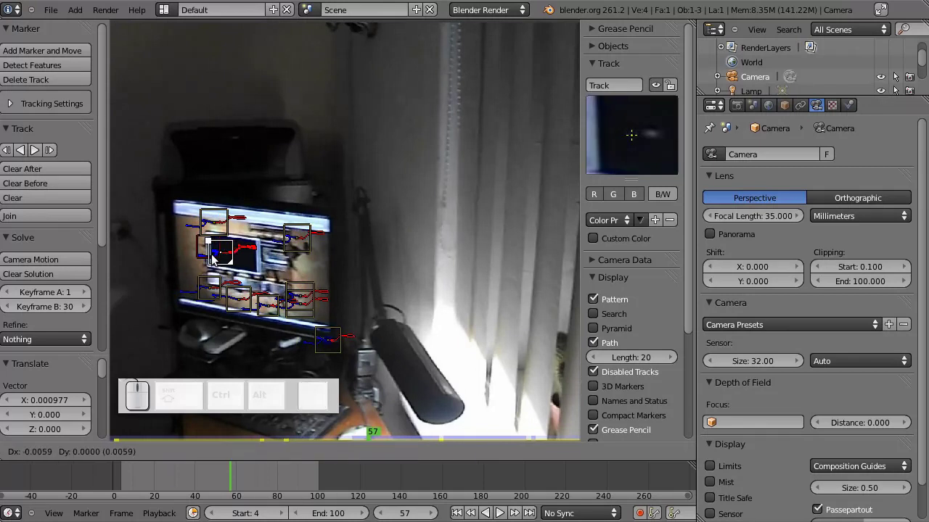
{"action": "right_click", "coordinate": [221, 255]}
{"action": "left_click_drag", "start_coordinate": [204, 257], "coordinate": [202, 257]}
{"action": "key", "text": "g"}
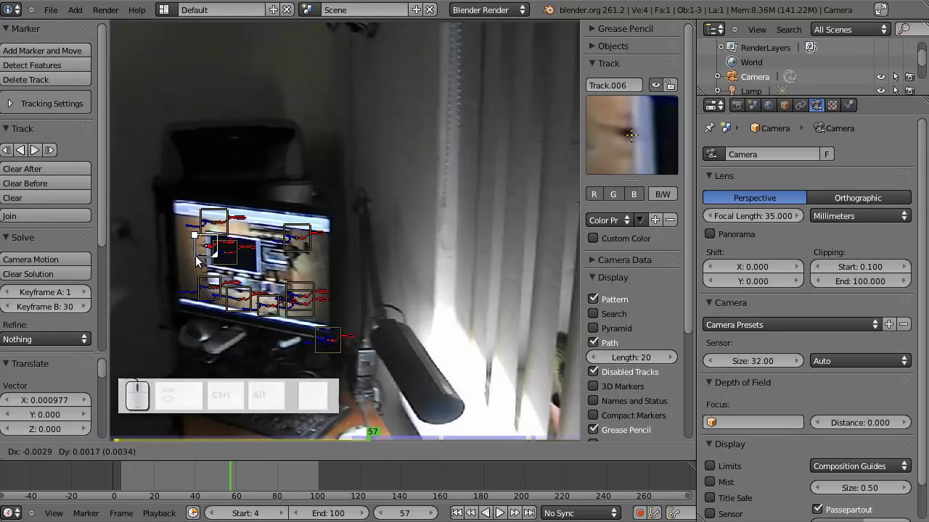
{"action": "left_click", "coordinate": [199, 258]}
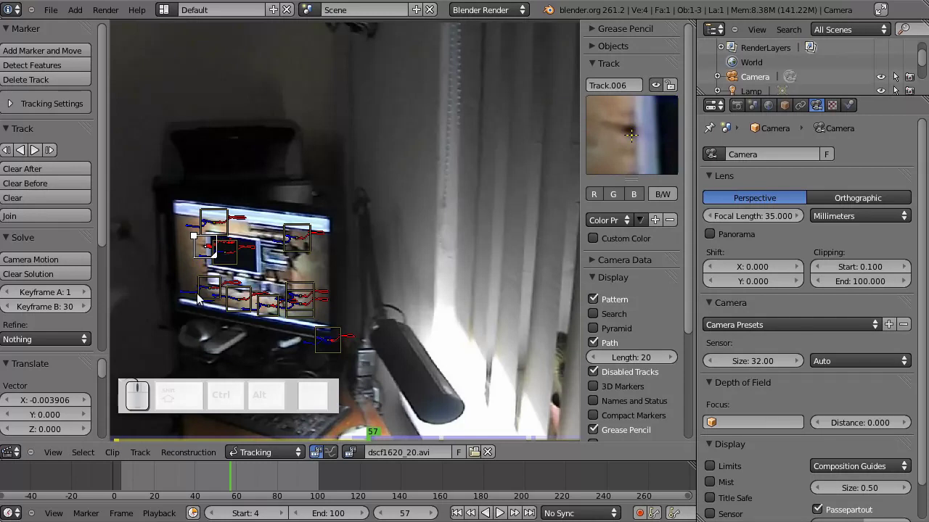
{"action": "left_click", "coordinate": [41, 152]}
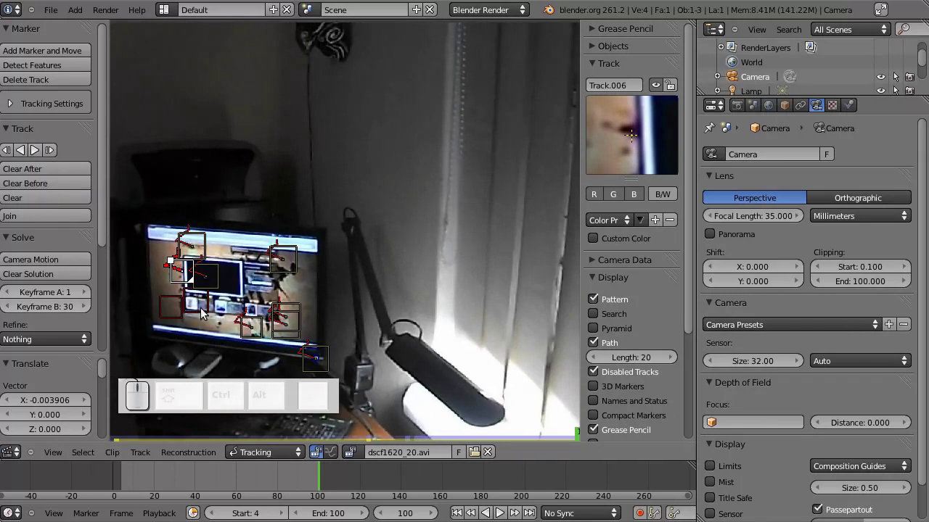
Step: Scrub back to frame 60 and pick Track.001 for review
{"action": "left_click_drag", "start_coordinate": [316, 481], "coordinate": [240, 370]}
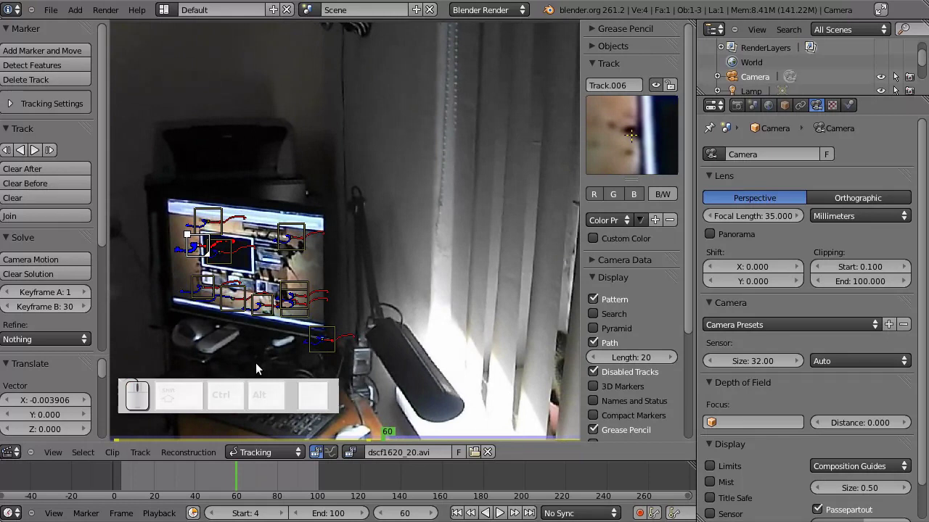
{"action": "right_click", "coordinate": [233, 306]}
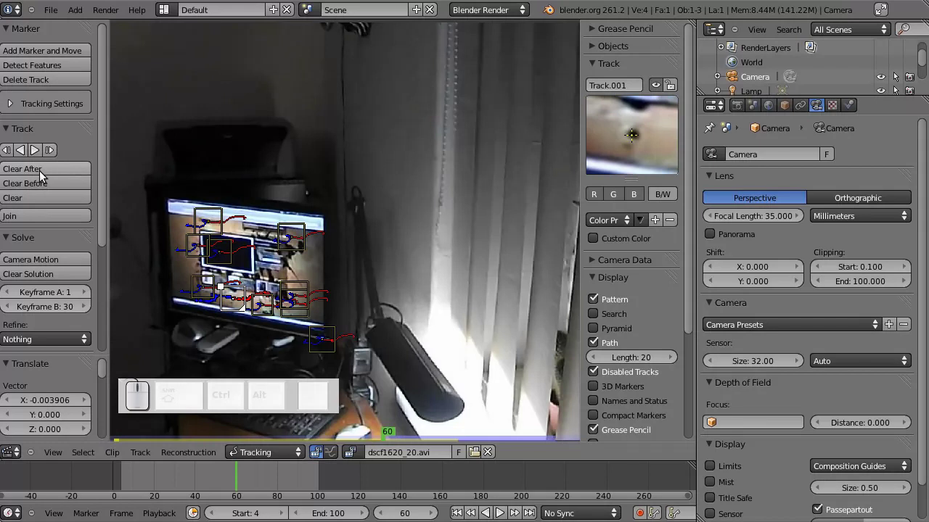
Step: Clear Track.001's path after frame 60 and realign its marker on frames 61 and 62
{"action": "left_click", "coordinate": [45, 175]}
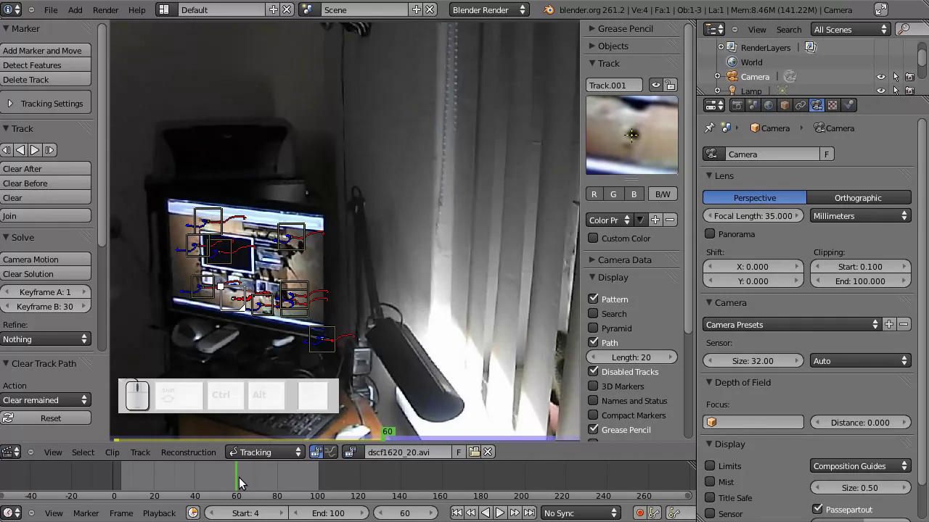
{"action": "key", "text": "Right"}
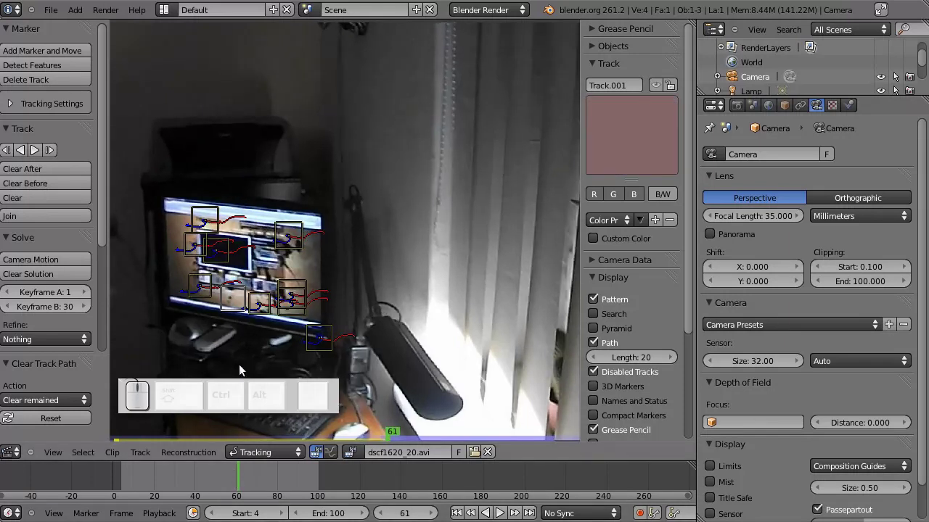
{"action": "key", "text": "g"}
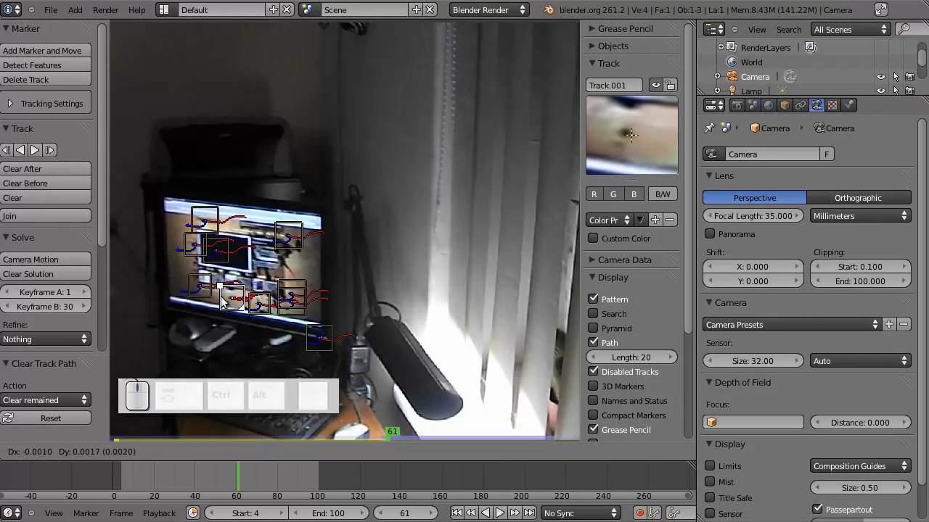
{"action": "left_click", "coordinate": [225, 298]}
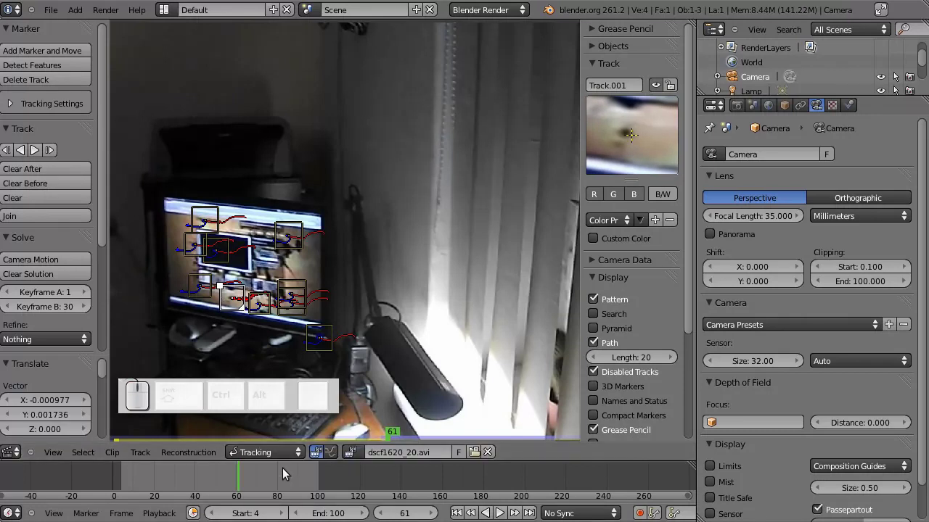
{"action": "key", "text": "Right"}
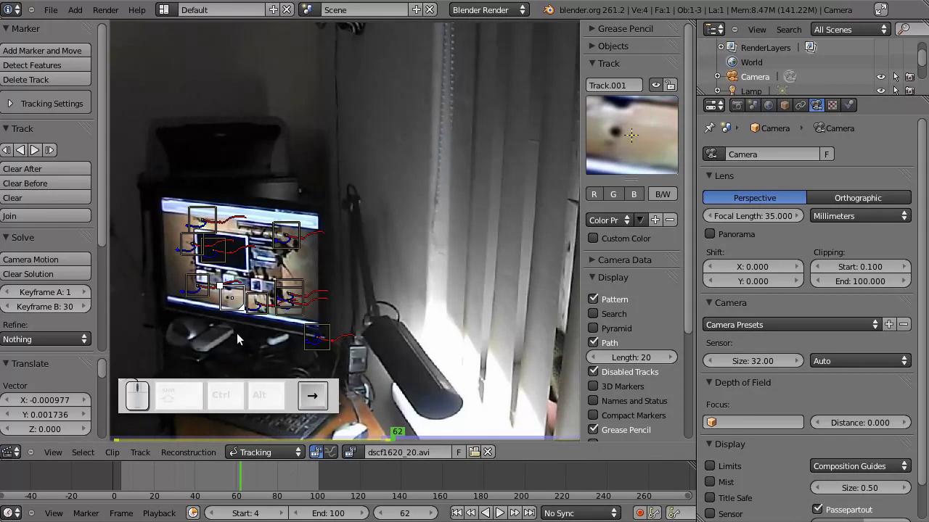
{"action": "key", "text": "g"}
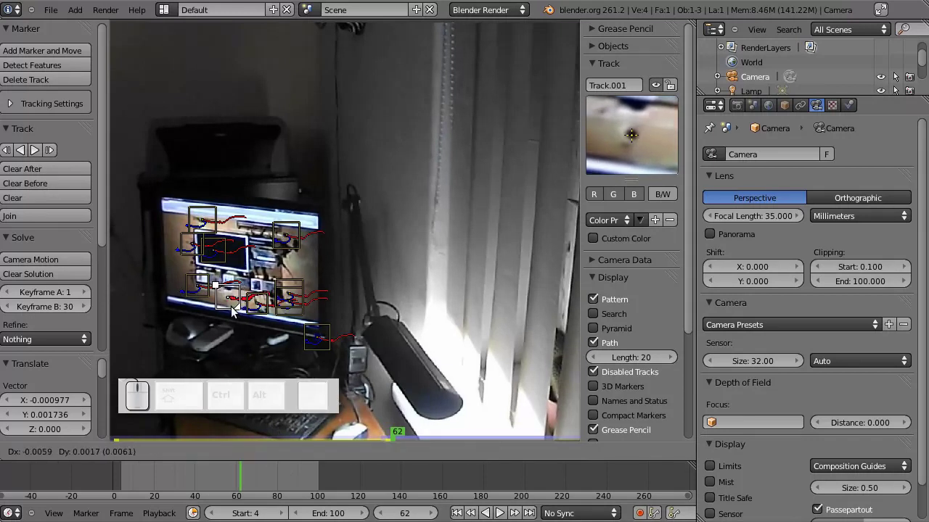
{"action": "left_click", "coordinate": [236, 310]}
Step: Re-track Track.001 forward to frame 100 and select Track.009 next
{"action": "left_click", "coordinate": [43, 156]}
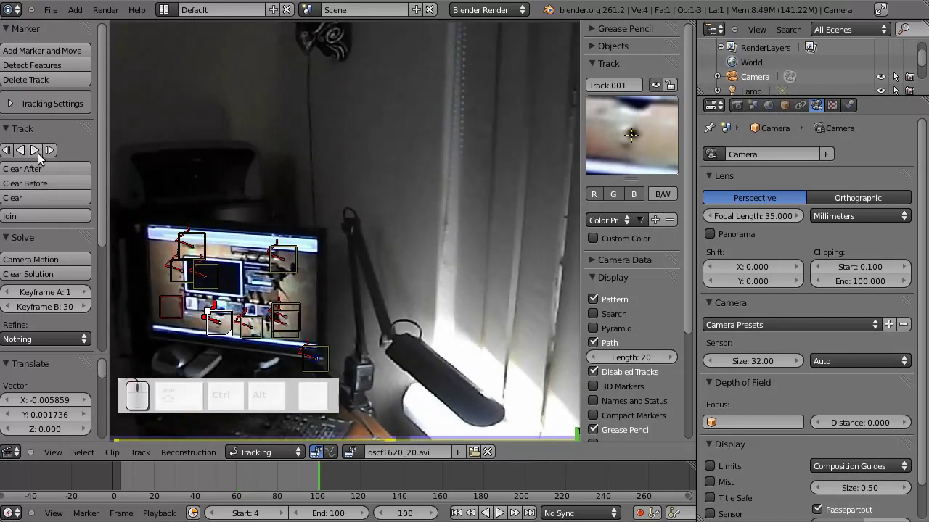
{"action": "right_click", "coordinate": [178, 319]}
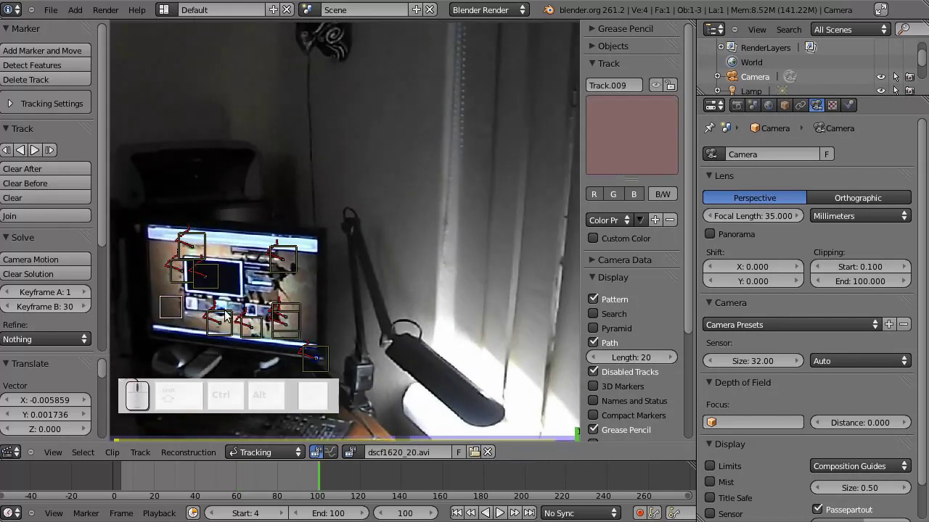
Step: Realign Track.009's marker near frame 96 and re-track it forward to frame 100
{"action": "left_click_drag", "start_coordinate": [309, 482], "coordinate": [176, 287]}
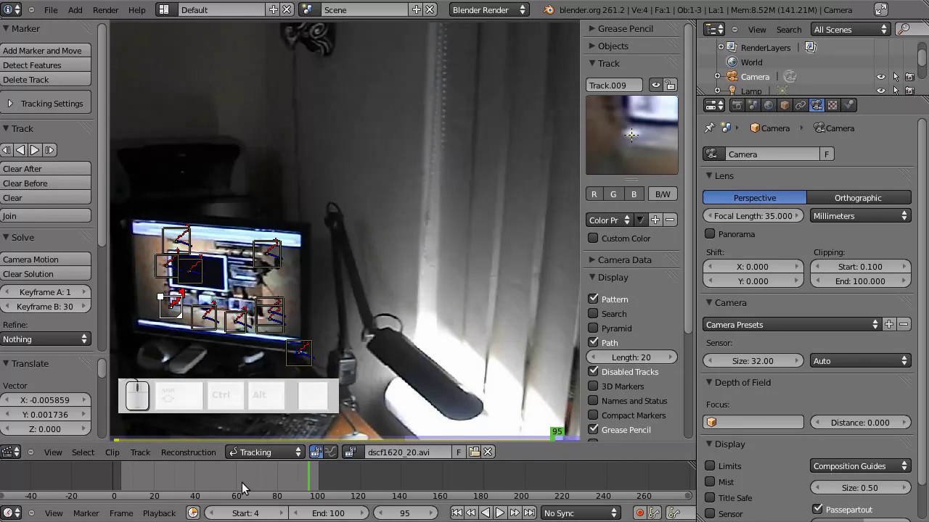
{"action": "key", "text": "Right"}
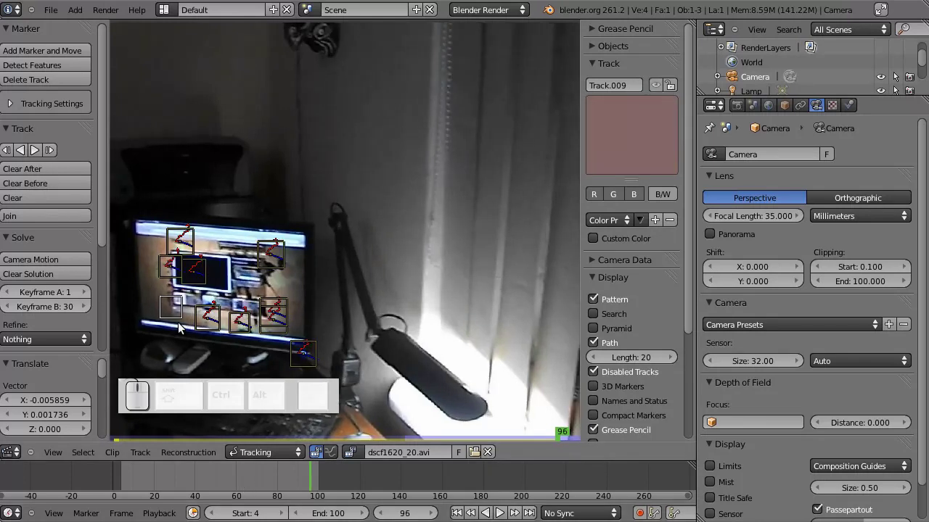
{"action": "key", "text": "g"}
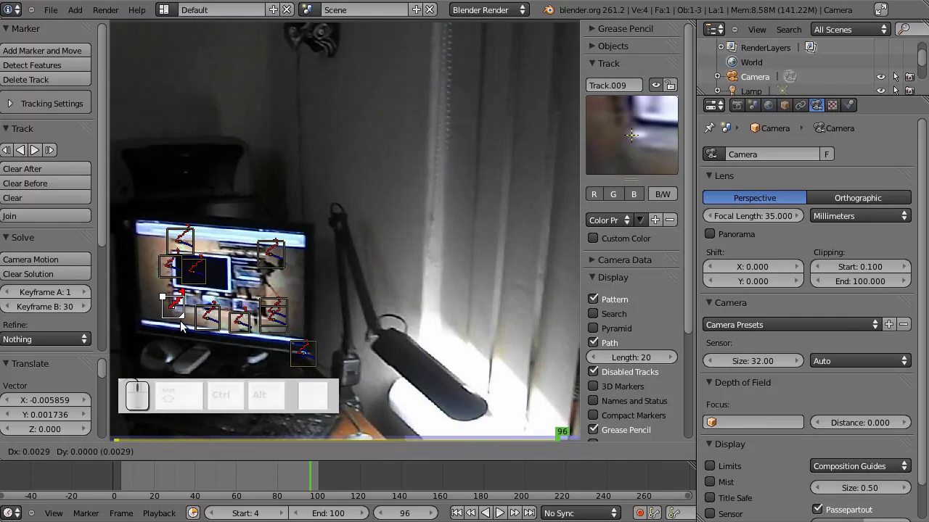
{"action": "left_click", "coordinate": [186, 325]}
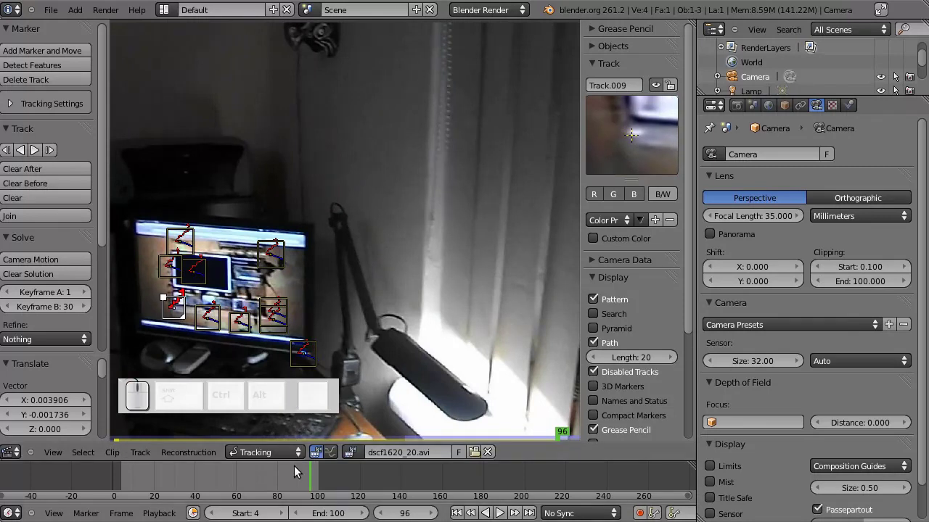
{"action": "left_click", "coordinate": [43, 156]}
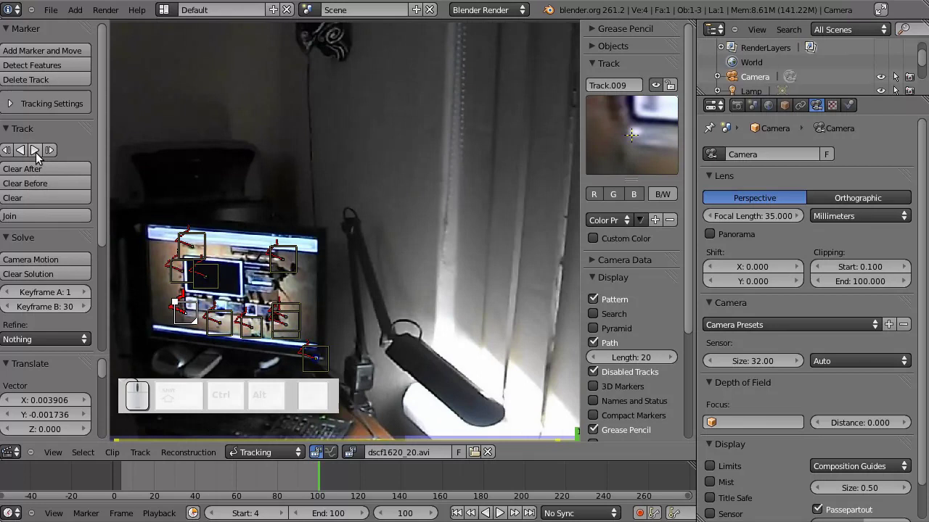
Step: Rewind to the clip start and begin entering 100 as the second solve keyframe
{"action": "left_click_drag", "start_coordinate": [309, 478], "coordinate": [90, 282]}
{"action": "left_click", "coordinate": [66, 312]}
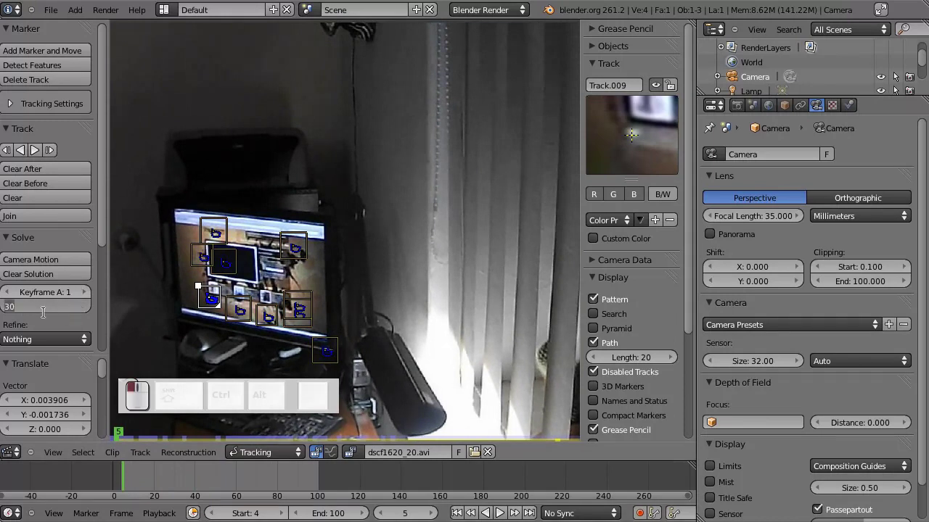
{"action": "key", "text": "KP_1"}
Step: Finish setting solve Keyframe B to 100 and raise Keyframe A to 4
{"action": "key", "text": "KP_0"}
{"action": "key", "text": "Return"}
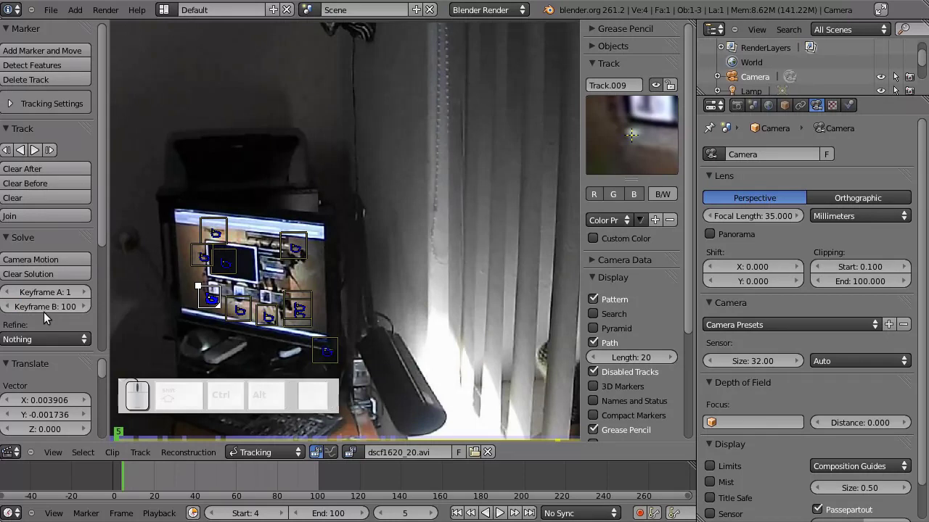
{"action": "left_click", "coordinate": [71, 294]}
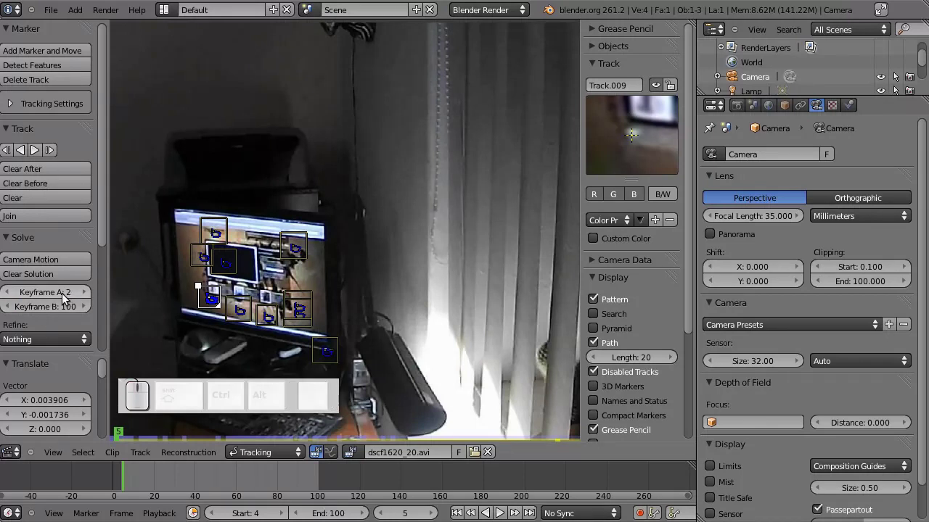
{"action": "left_click", "coordinate": [88, 296]}
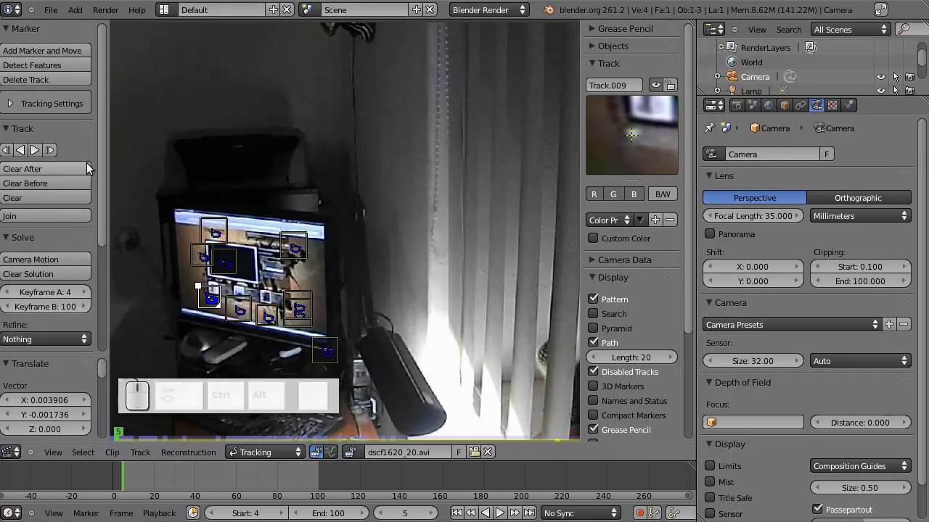
Step: Solve the camera motion, then go to frame 99 with all tracks selected
{"action": "left_click_drag", "start_coordinate": [105, 166], "coordinate": [54, 247]}
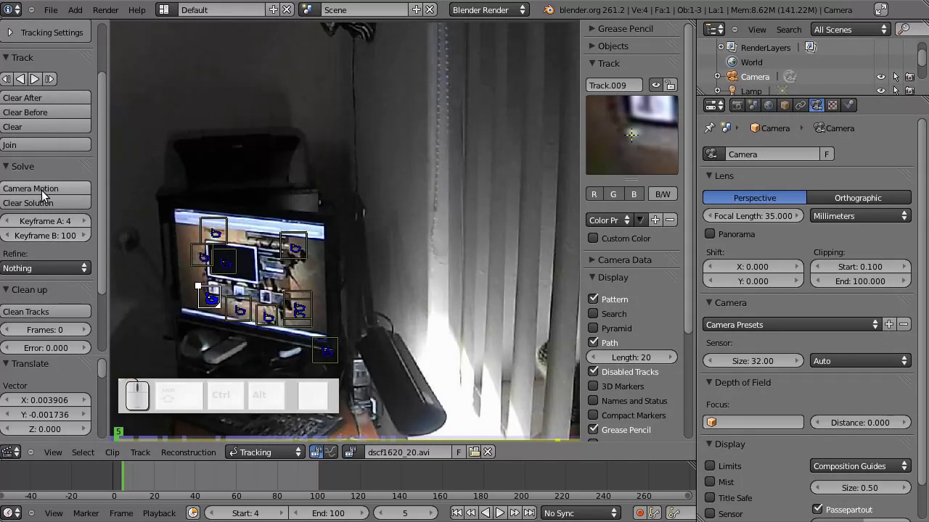
{"action": "left_click", "coordinate": [51, 194]}
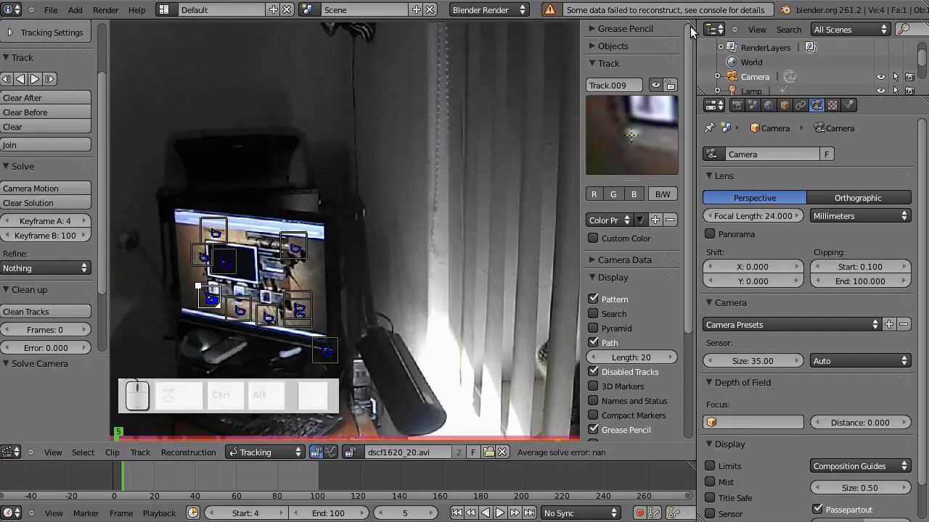
{"action": "left_click_drag", "start_coordinate": [107, 261], "coordinate": [102, 332]}
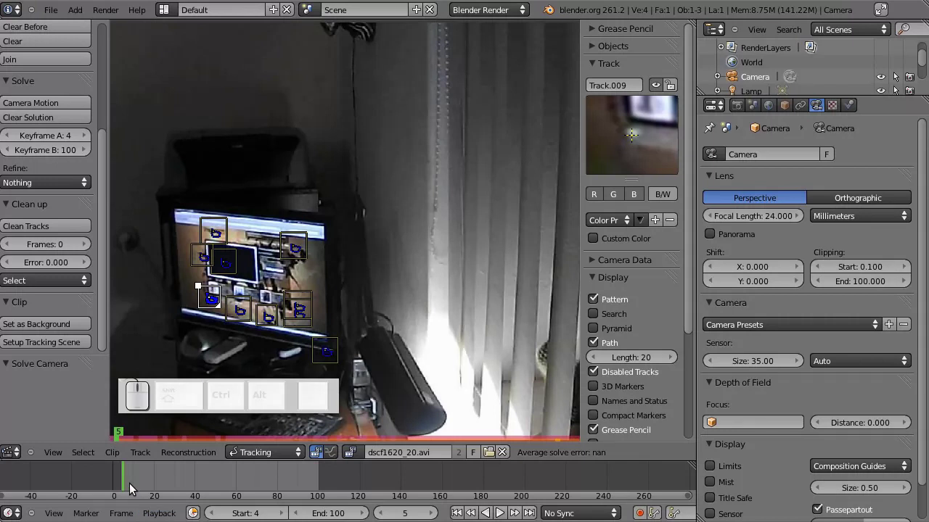
{"action": "left_click_drag", "start_coordinate": [135, 491], "coordinate": [304, 272]}
{"action": "key", "text": "a"}
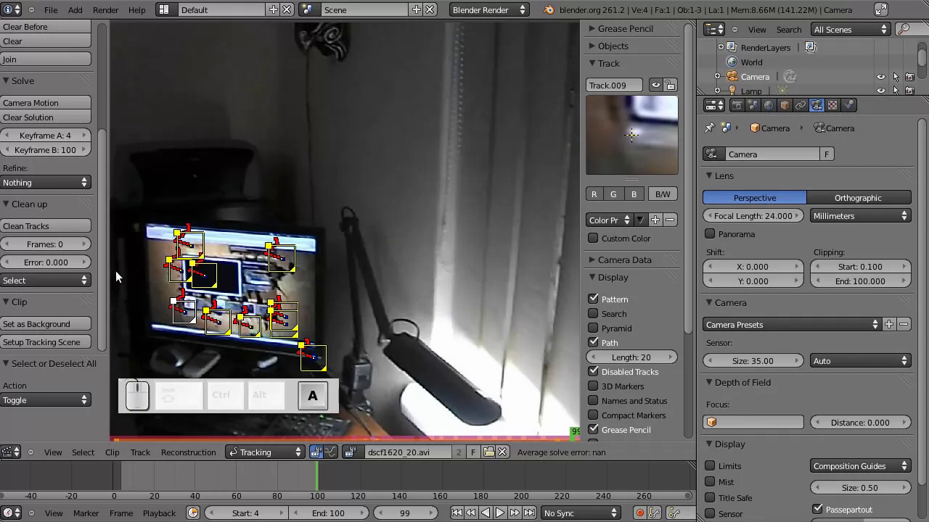
{"action": "scroll", "scroll_direction": "up", "scroll_amount": 3}
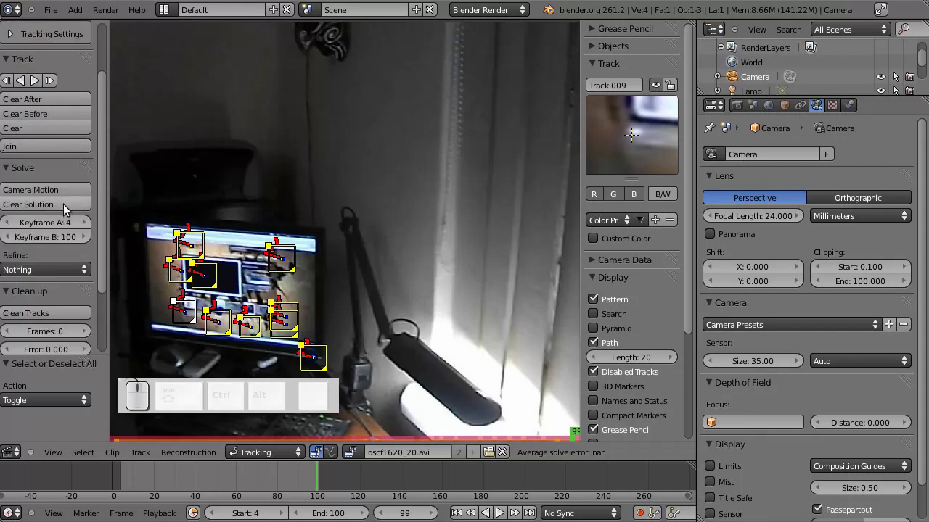
{"action": "left_click", "coordinate": [61, 194]}
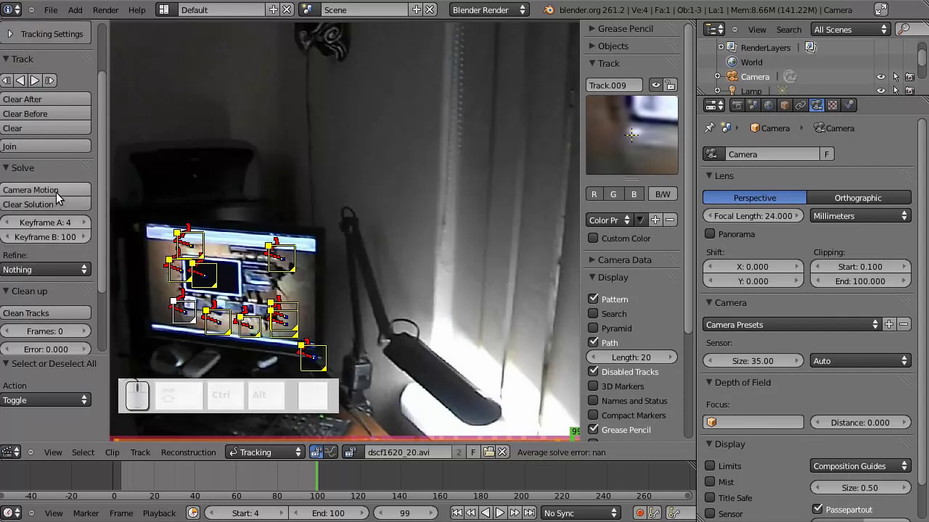
{"action": "scroll", "scroll_direction": "down", "scroll_amount": 3}
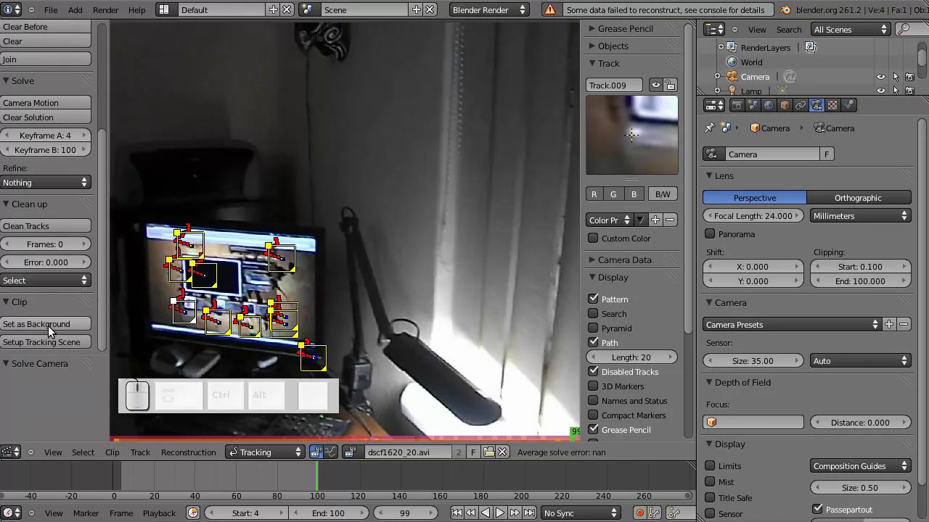
{"action": "left_click", "coordinate": [51, 346]}
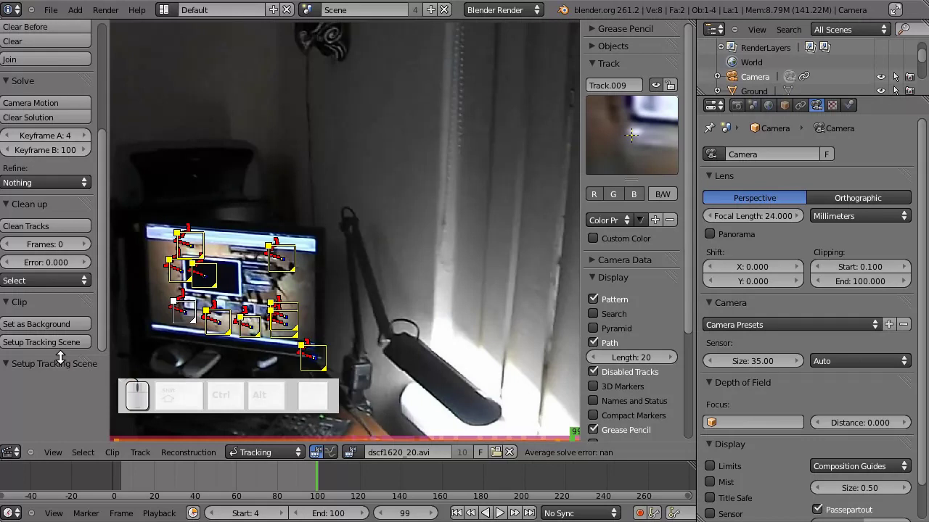
{"action": "left_click_drag", "start_coordinate": [8, 443], "coordinate": [24, 443]}
Step: View the 3D scene, rewind the timeline to frame 4, and return to the Movie Clip Editor
{"action": "left_click", "coordinate": [24, 443]}
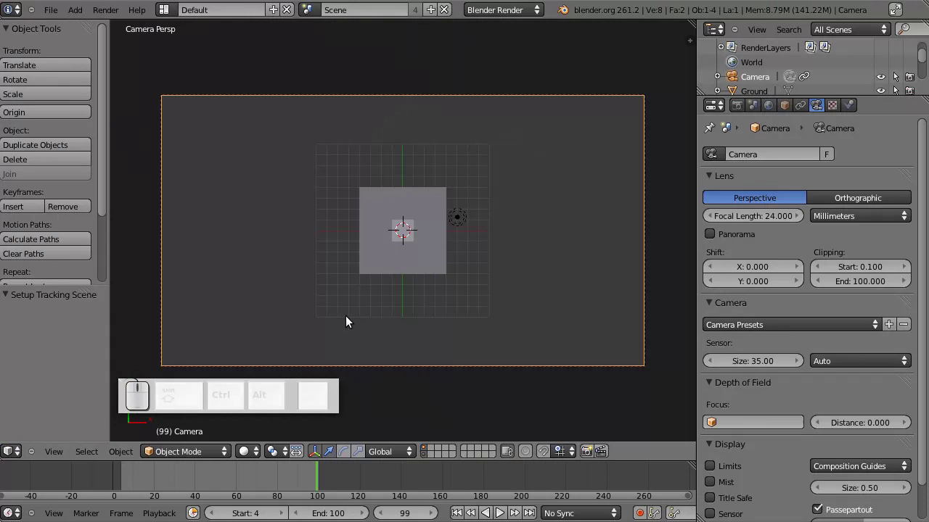
{"action": "left_click_drag", "start_coordinate": [293, 479], "coordinate": [74, 127]}
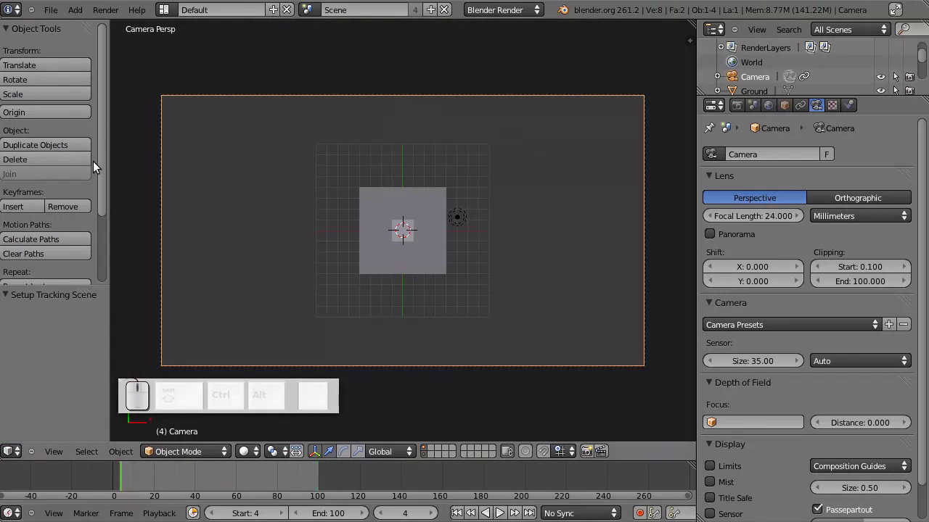
{"action": "left_click", "coordinate": [16, 452]}
{"action": "left_click", "coordinate": [32, 439]}
{"action": "left_click", "coordinate": [20, 448]}
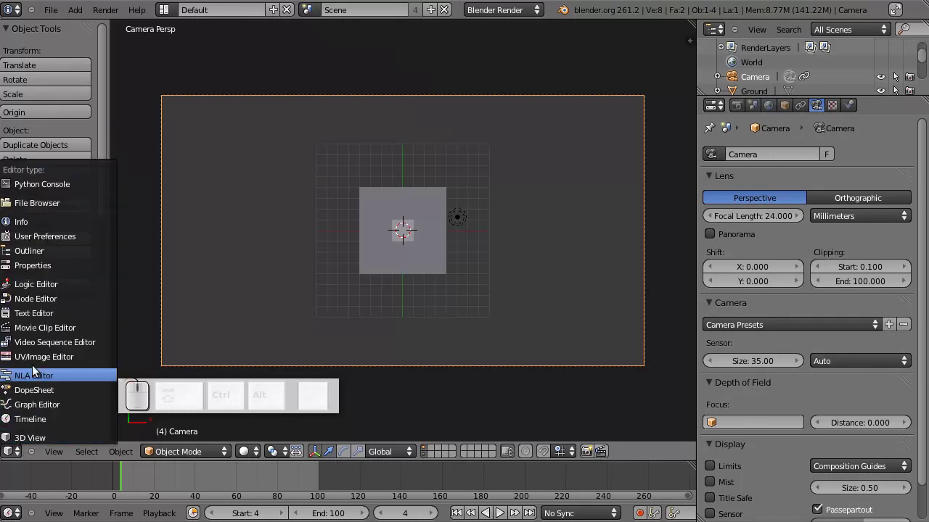
{"action": "left_click", "coordinate": [42, 330]}
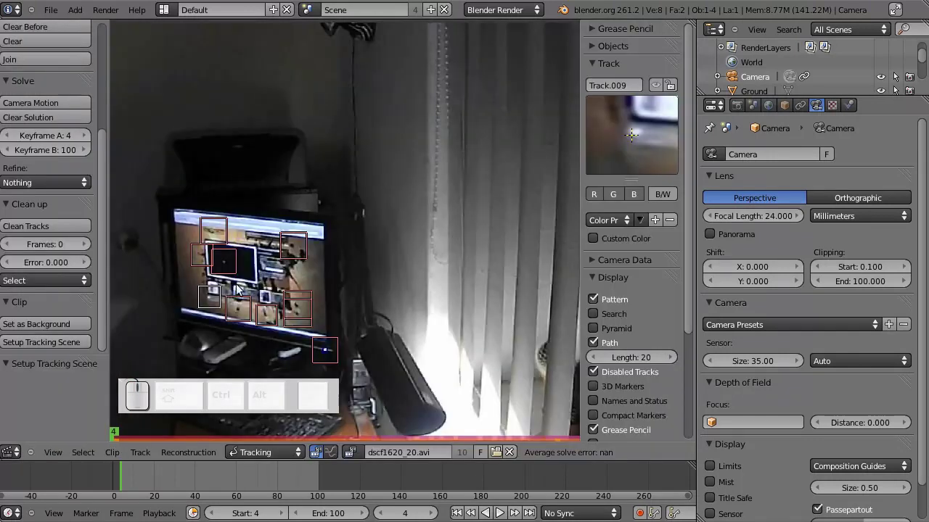
Step: Move the clip to frame 5 and raise solve Keyframe A to 5
{"action": "left_click_drag", "start_coordinate": [275, 480], "coordinate": [101, 270]}
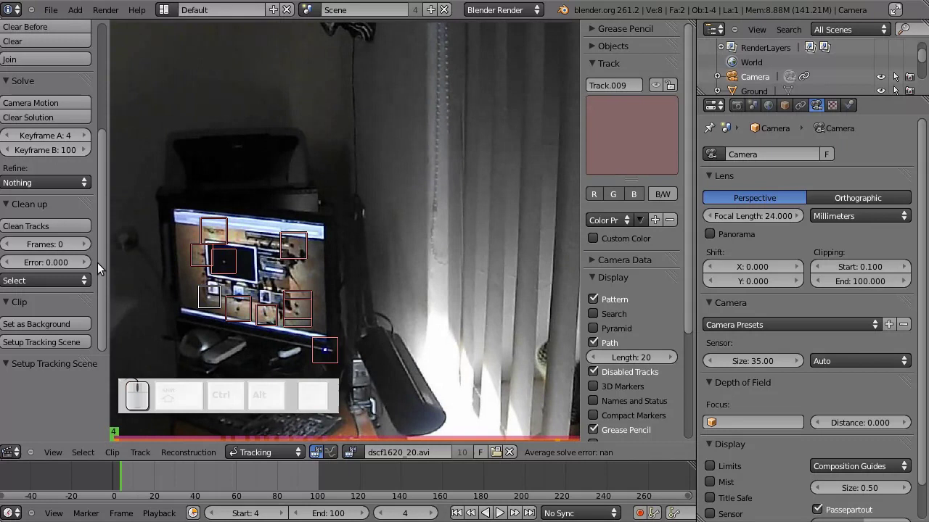
{"action": "left_click_drag", "start_coordinate": [106, 267], "coordinate": [90, 248]}
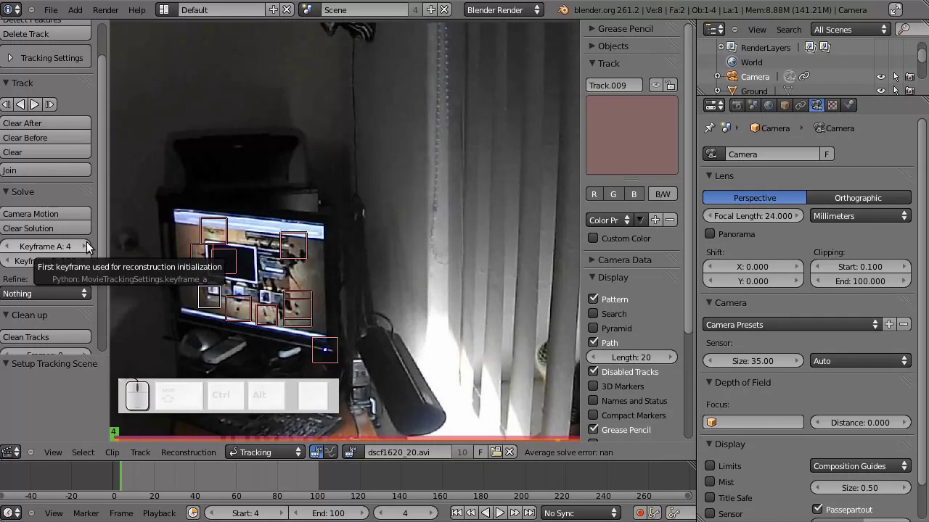
{"action": "left_click", "coordinate": [83, 232]}
{"action": "left_click_drag", "start_coordinate": [149, 483], "coordinate": [56, 279]}
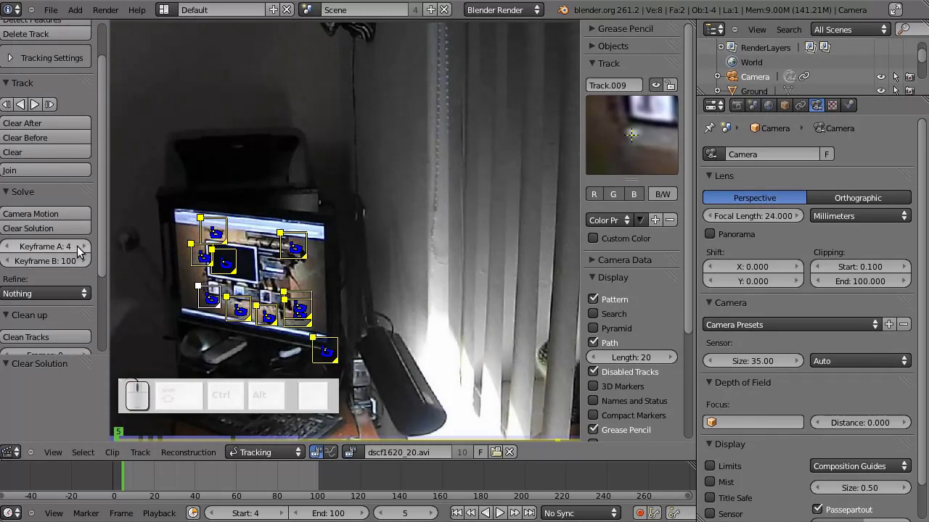
{"action": "left_click", "coordinate": [91, 251]}
Step: Jump to frame 100 and re-solve the camera motion, reaching an error of about 0.967
{"action": "left_click_drag", "start_coordinate": [129, 488], "coordinate": [206, 142]}
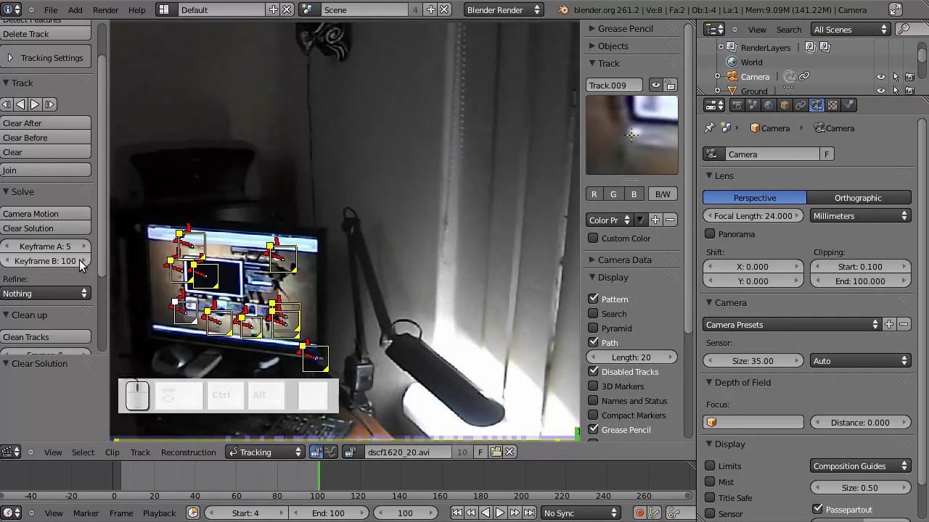
{"action": "left_click_drag", "start_coordinate": [107, 255], "coordinate": [74, 193]}
{"action": "left_click", "coordinate": [68, 189]}
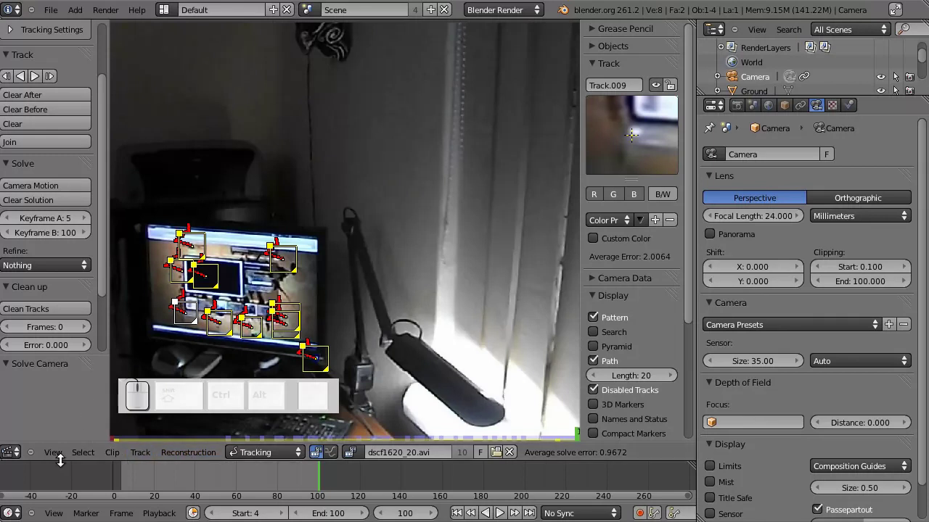
Step: In the 3D View at frame 5, enable Background Images with a Movie Clip source
{"action": "left_click", "coordinate": [20, 449]}
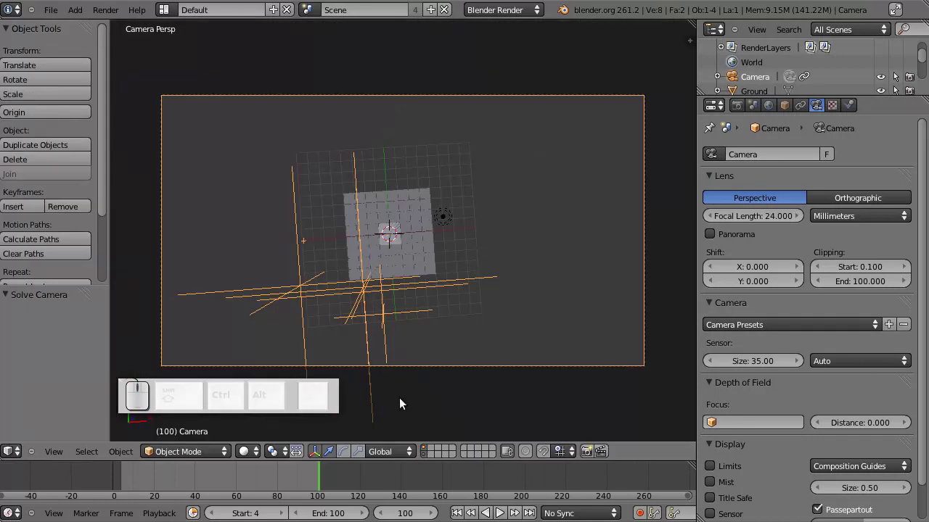
{"action": "left_click_drag", "start_coordinate": [303, 486], "coordinate": [696, 395]}
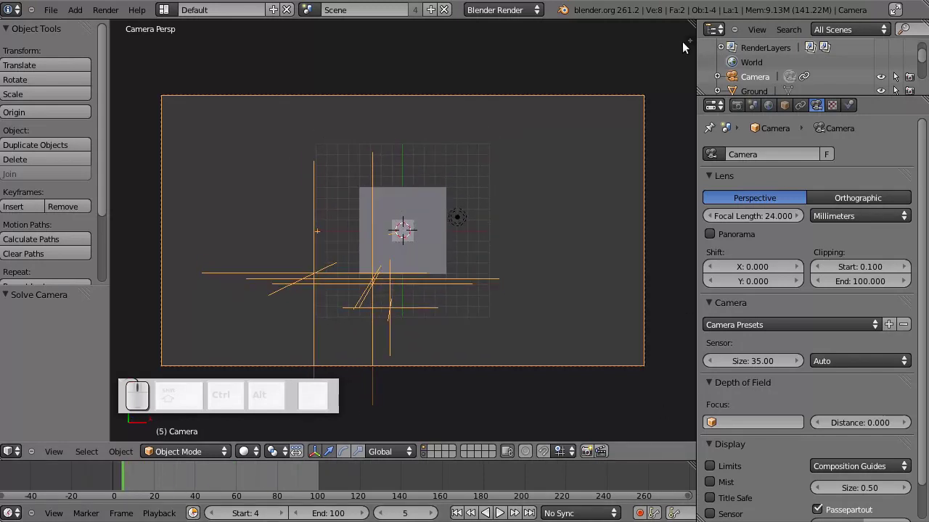
{"action": "left_click", "coordinate": [689, 39]}
{"action": "scroll", "scroll_direction": "down", "scroll_amount": 3}
{"action": "left_click", "coordinate": [591, 421]}
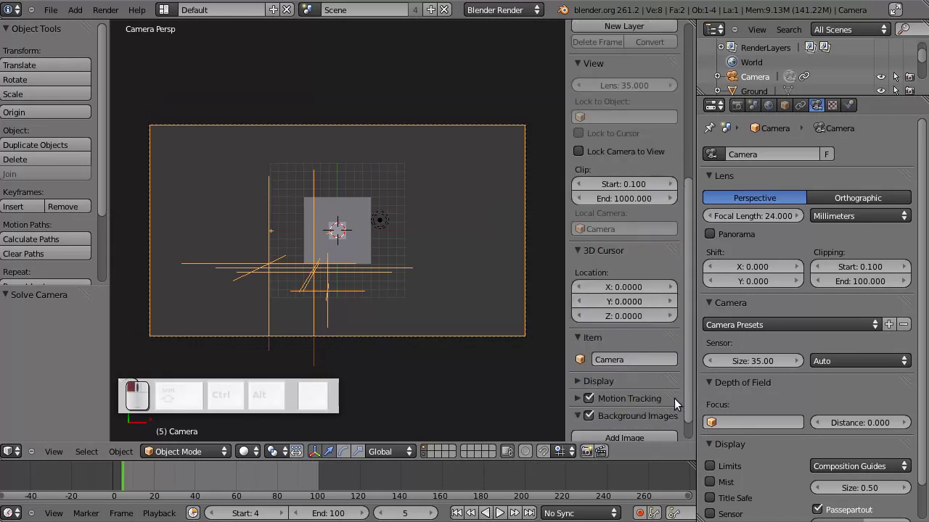
{"action": "scroll", "scroll_direction": "up", "scroll_amount": 3}
{"action": "left_click", "coordinate": [652, 418]}
{"action": "scroll", "scroll_direction": "down", "scroll_amount": 3}
{"action": "scroll", "scroll_direction": "up", "scroll_amount": 3}
{"action": "left_click", "coordinate": [653, 390]}
Step: Load dscf1620_20.avi from the Video folder as the camera background
{"action": "left_click", "coordinate": [644, 431]}
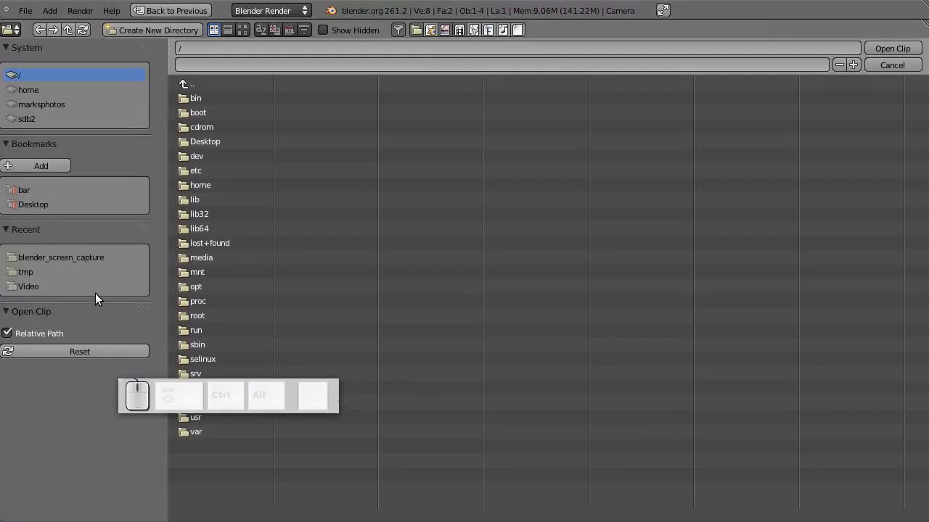
{"action": "left_click", "coordinate": [36, 284]}
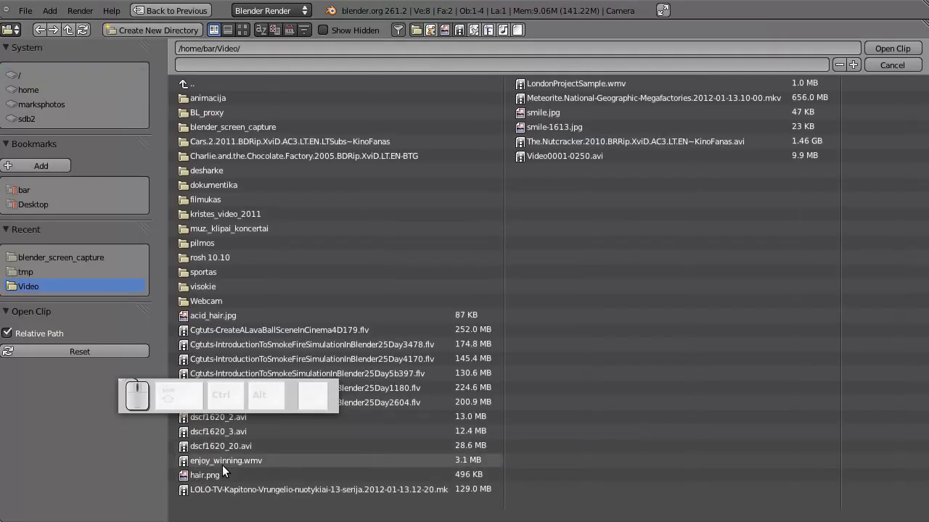
{"action": "left_click", "coordinate": [228, 449]}
{"action": "left_click", "coordinate": [882, 50]}
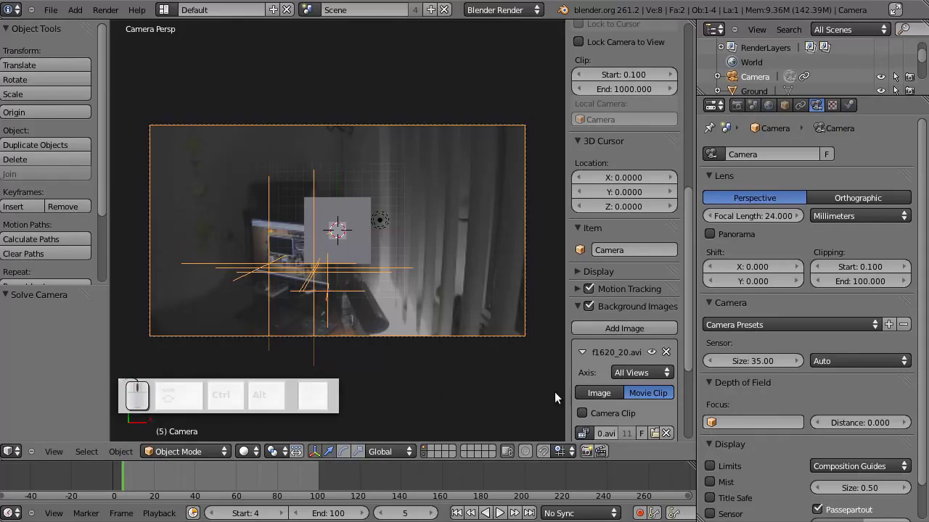
Step: Delete the Ground object from the scene via the Outliner
{"action": "left_click_drag", "start_coordinate": [128, 476], "coordinate": [361, 260]}
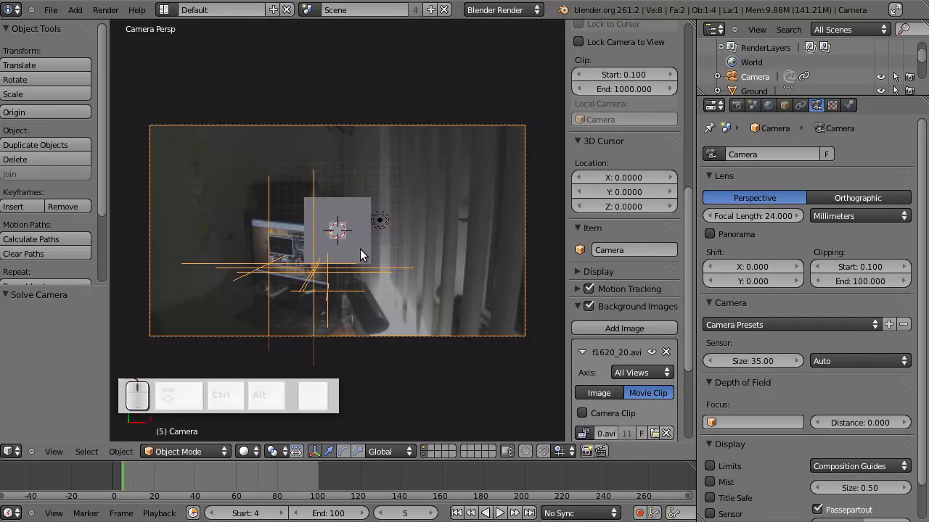
{"action": "scroll", "scroll_direction": "down", "scroll_amount": 3}
{"action": "left_click", "coordinate": [746, 73]}
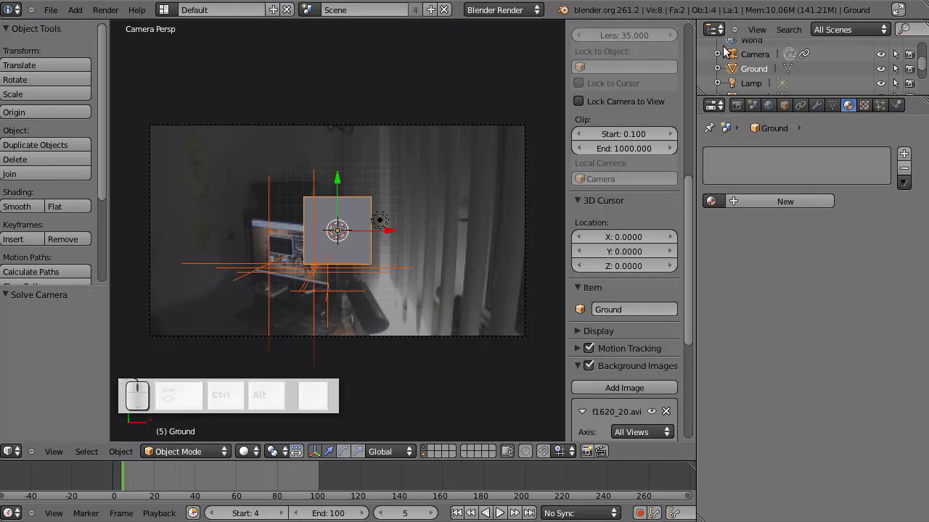
{"action": "left_click", "coordinate": [721, 68]}
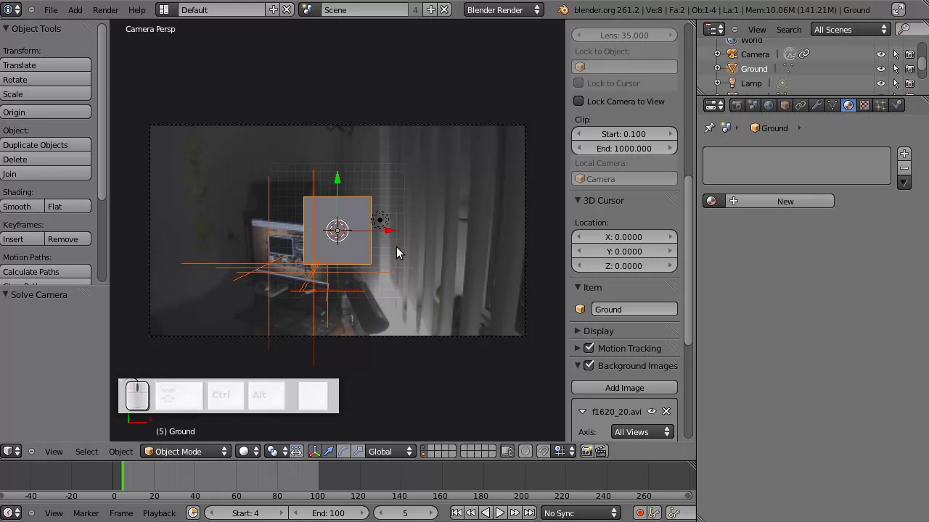
{"action": "key", "text": "Delete"}
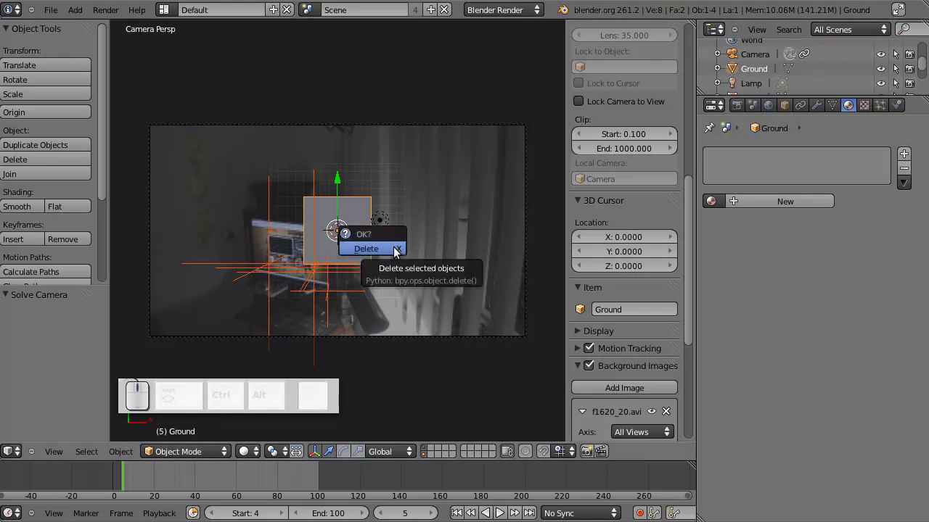
{"action": "left_click", "coordinate": [399, 250]}
Step: Select the smiley-textured Plane at the scene centre
{"action": "right_click", "coordinate": [343, 237]}
{"action": "right_click", "coordinate": [345, 235]}
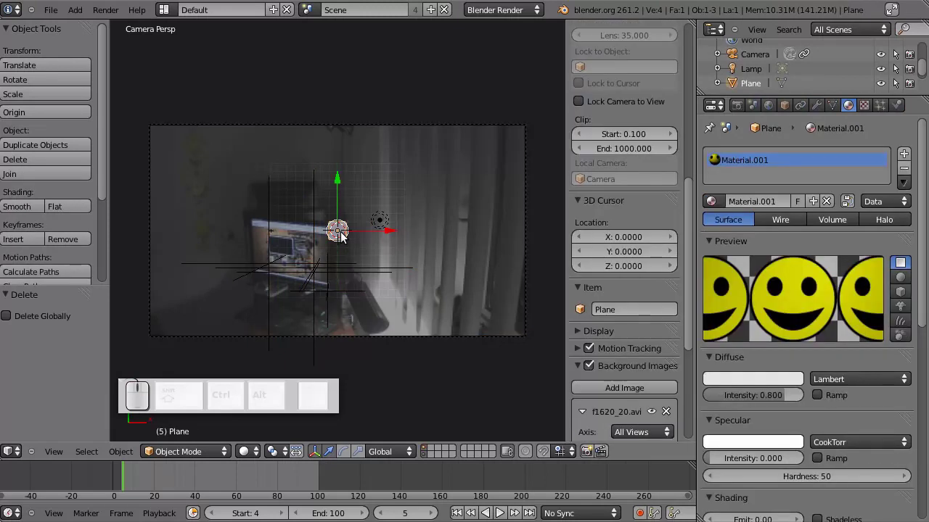
Step: Preview the render composited over the clip, then go to the Render properties
{"action": "key", "text": "F12"}
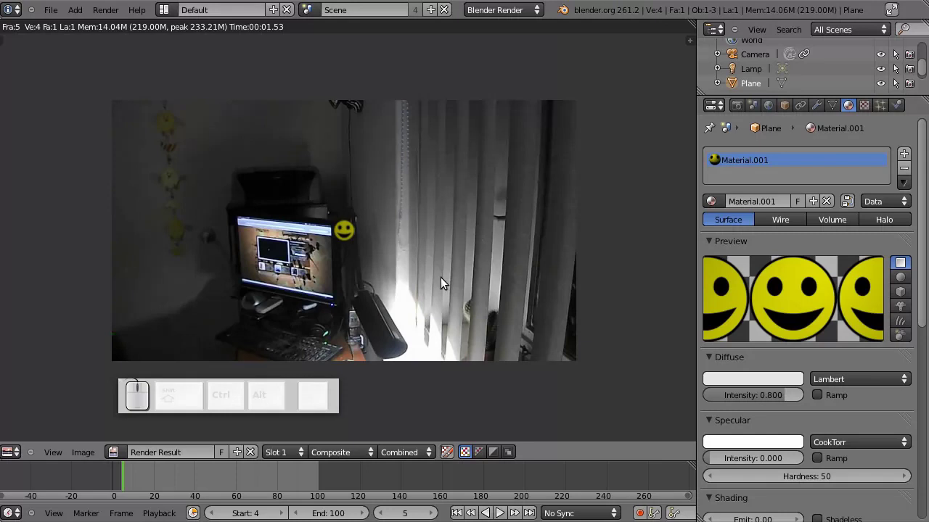
{"action": "key", "text": "Escape"}
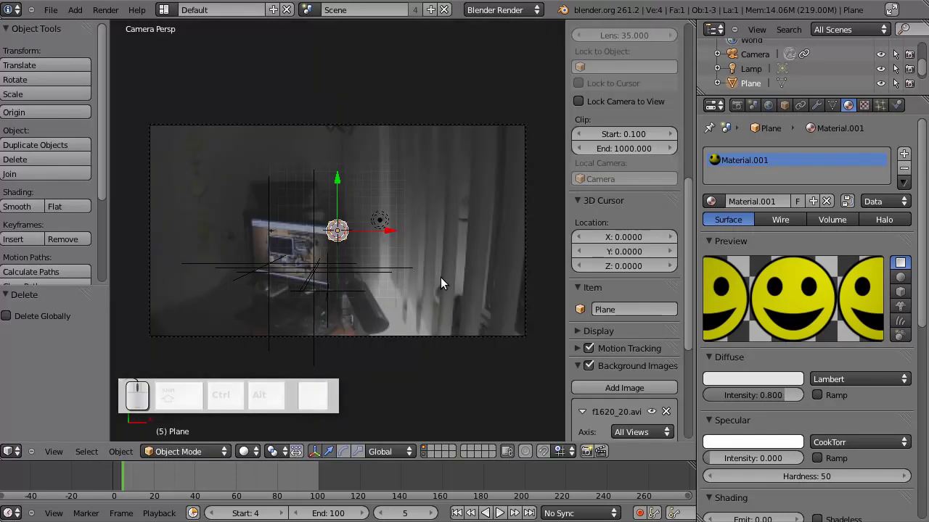
{"action": "scroll", "scroll_direction": "down", "scroll_amount": 3}
{"action": "scroll", "scroll_direction": "up", "scroll_amount": 3}
{"action": "left_click", "coordinate": [741, 107]}
Step: Set render resolution to 100% (1280×720) and output format to AVI Raw
{"action": "left_click_drag", "start_coordinate": [925, 211], "coordinate": [807, 483]}
{"action": "left_click", "coordinate": [807, 482]}
{"action": "left_click", "coordinate": [765, 366]}
{"action": "left_click", "coordinate": [914, 424]}
{"action": "left_click", "coordinate": [26, 286]}
{"action": "left_click", "coordinate": [913, 58]}
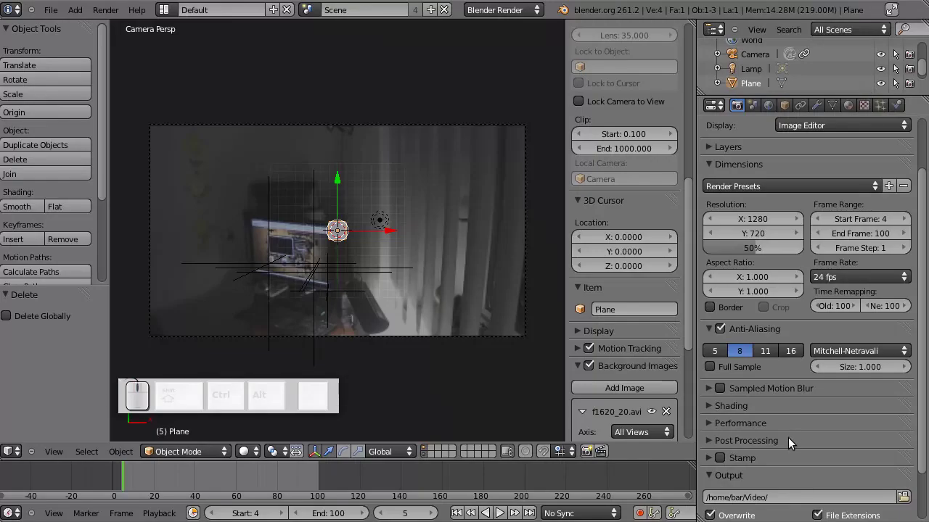
{"action": "scroll", "scroll_direction": "down", "scroll_amount": 3}
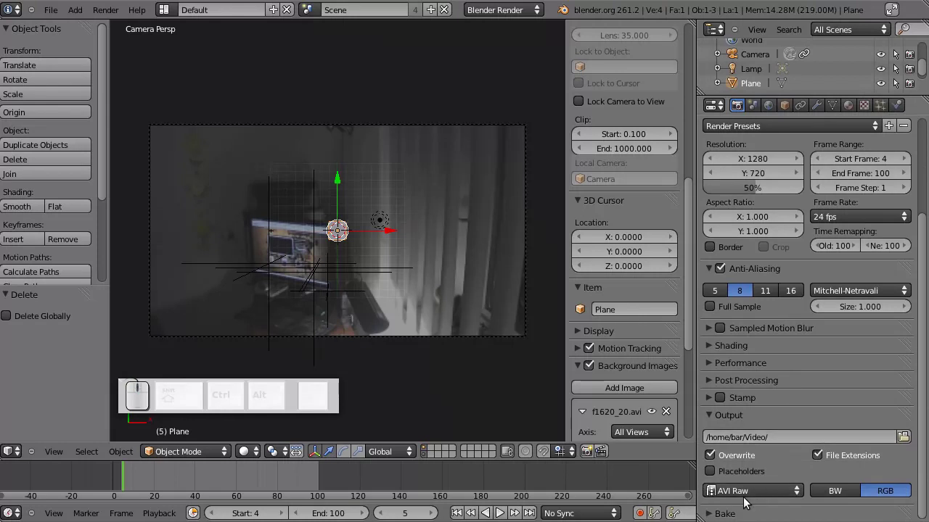
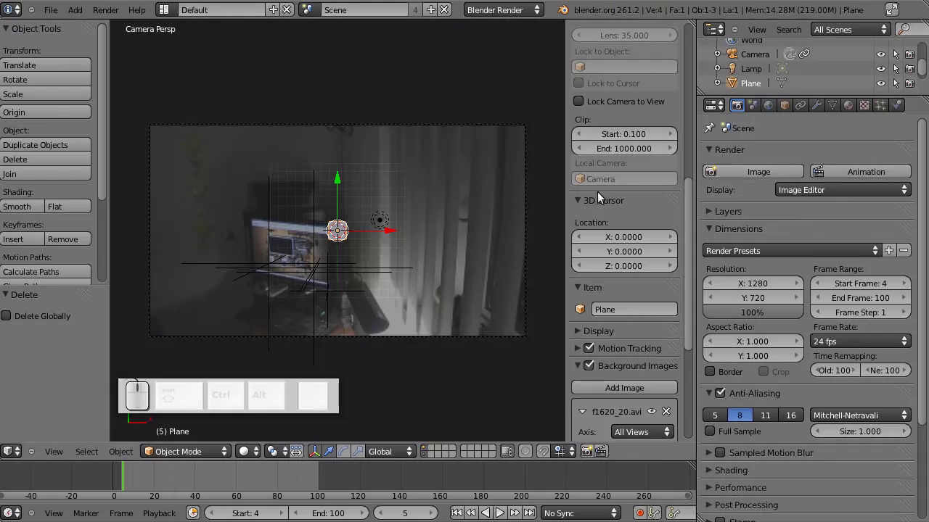
Step: Move the smiley plane onto the monitor, scale it to 1.46, and set Start Frame to 5
{"action": "key", "text": "g"}
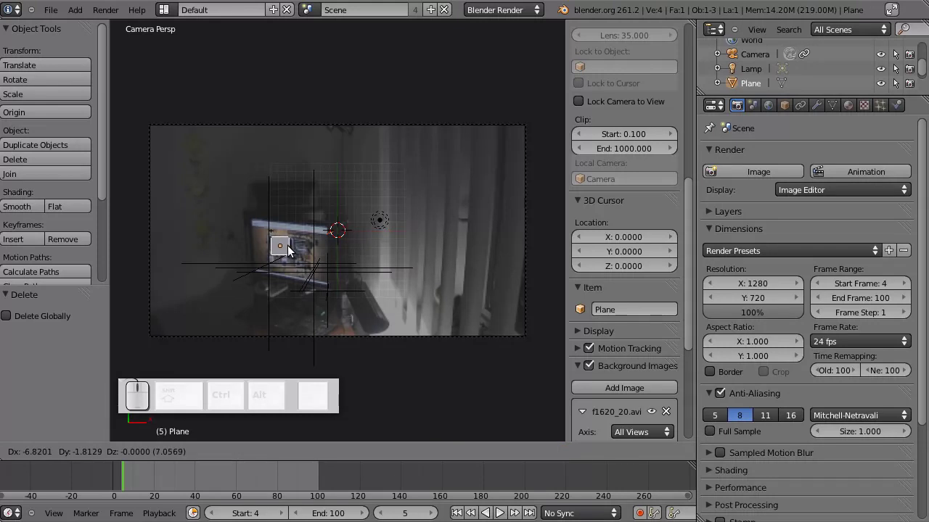
{"action": "left_click", "coordinate": [292, 248]}
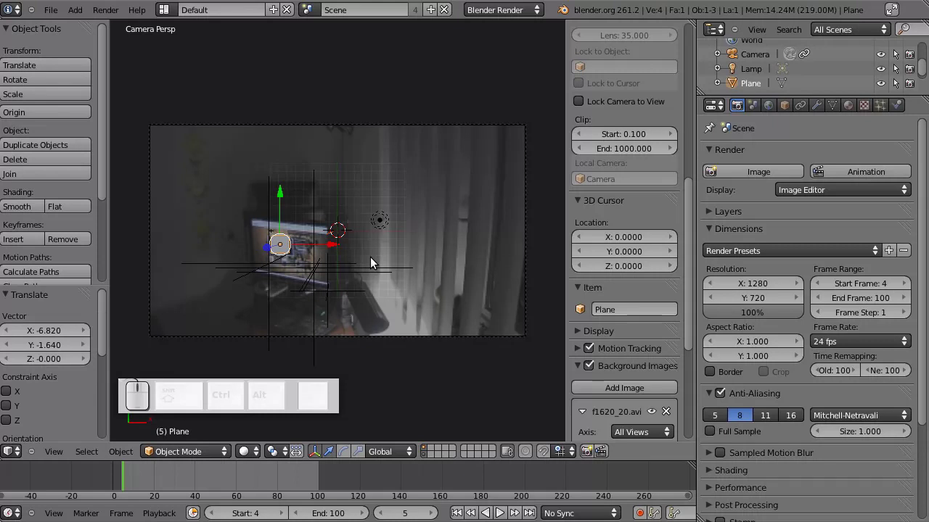
{"action": "key", "text": "s"}
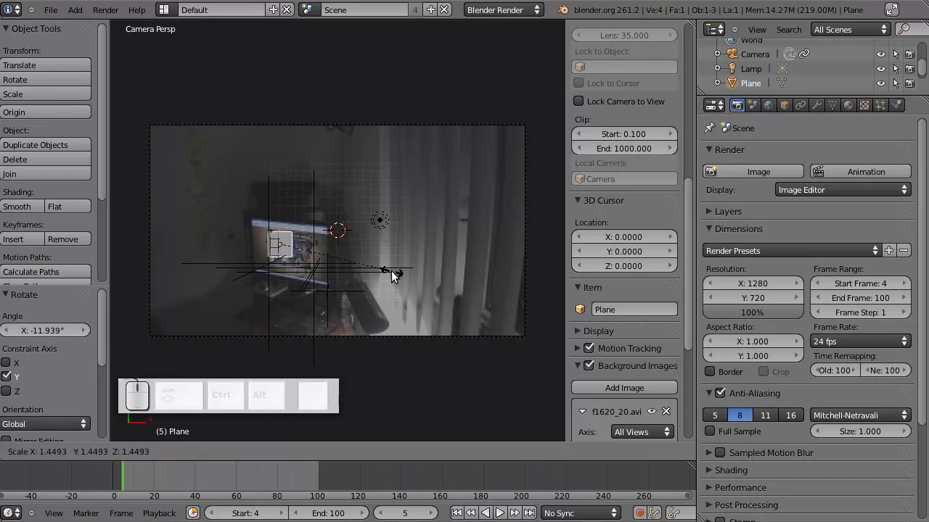
{"action": "left_click", "coordinate": [396, 276]}
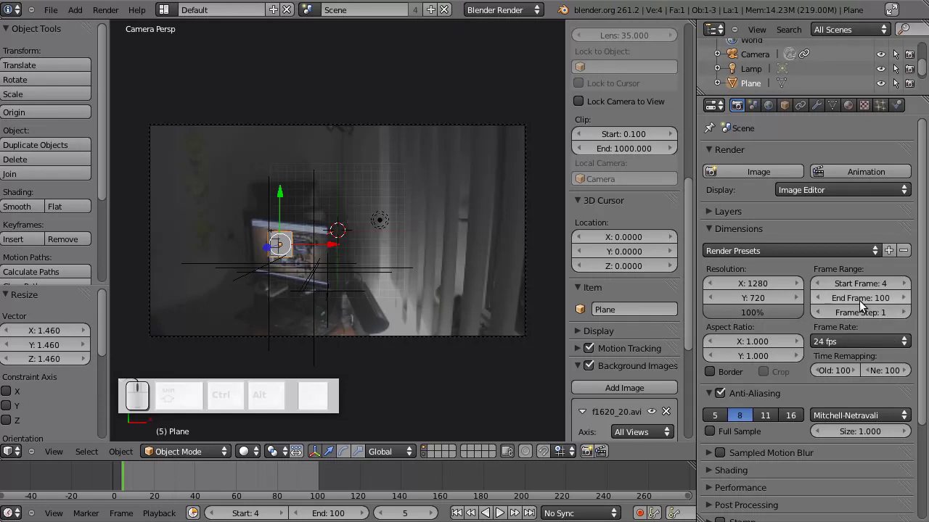
{"action": "left_click", "coordinate": [910, 281]}
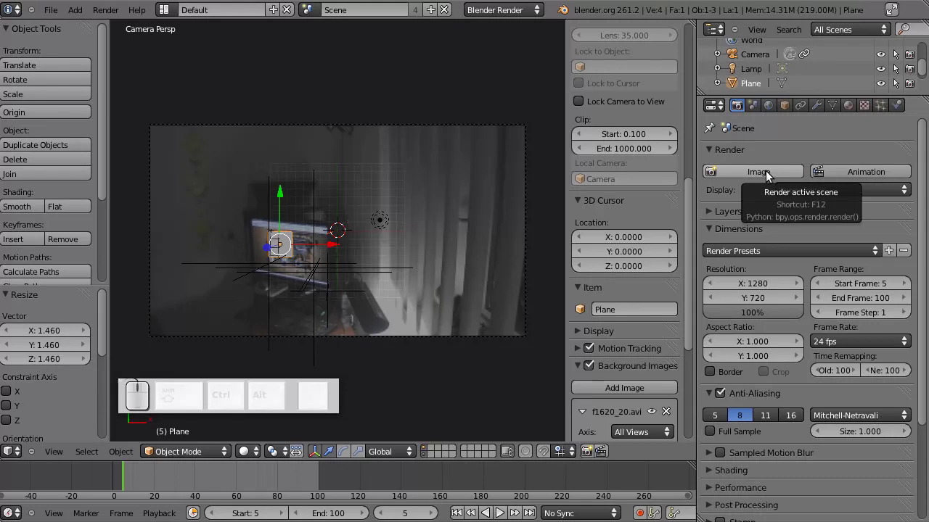
Step: Render the current frame of the smiley plane composited over the clip
{"action": "left_click", "coordinate": [881, 172]}
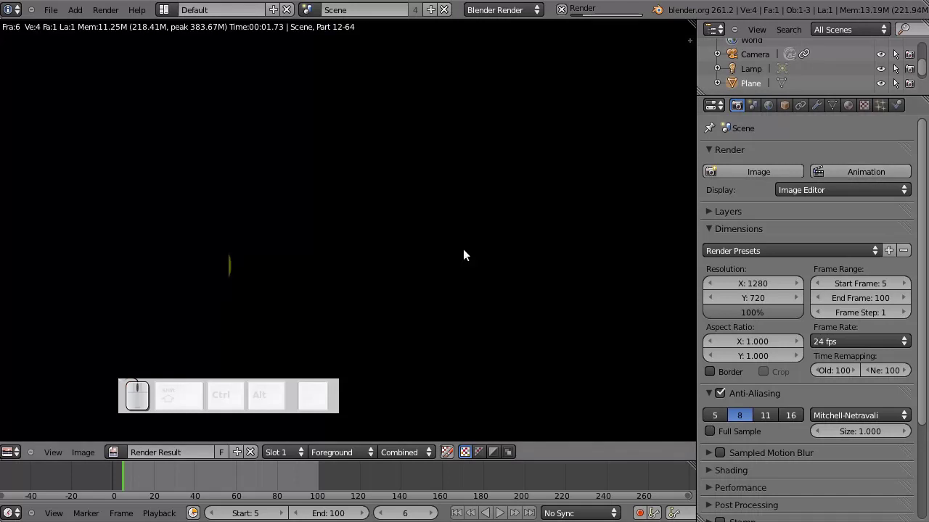